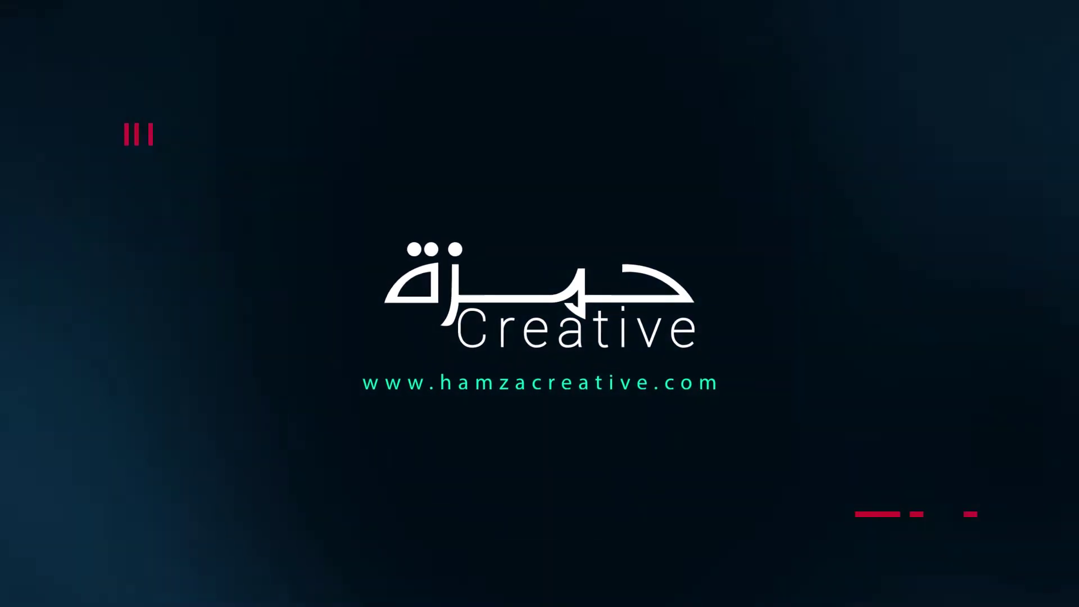
Launch Photoshop from the taskbar so its start screen loads
{"action": "type", "text": "hp"}
{"action": "left_click", "coordinate": [692, 370]}
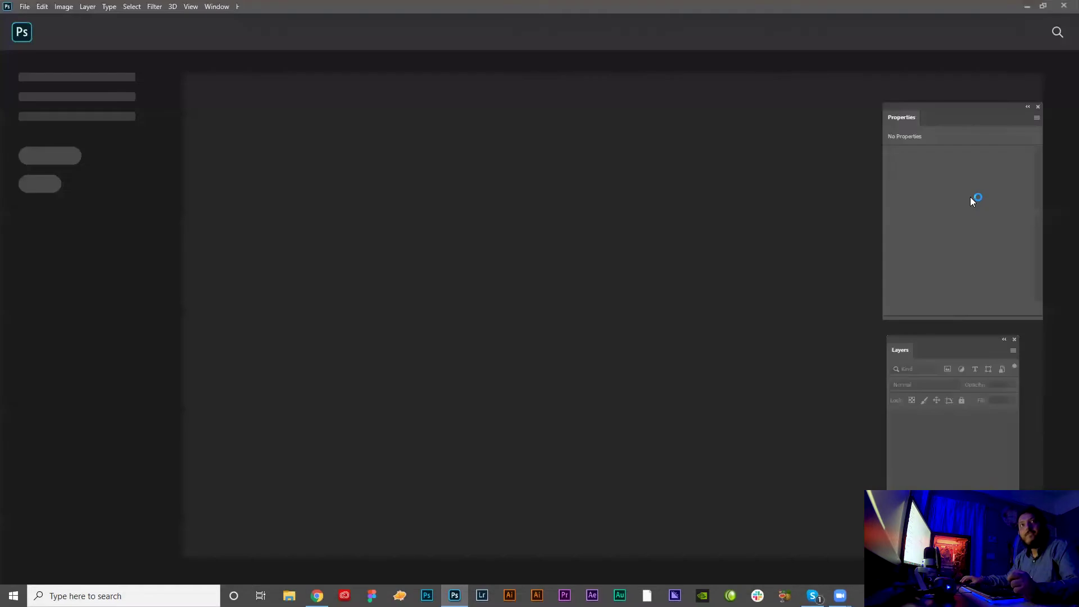
Create a new white 1920 × 1080 px document at 300 ppi
{"action": "type", "text": "hp"}
{"action": "left_click", "coordinate": [240, 205]}
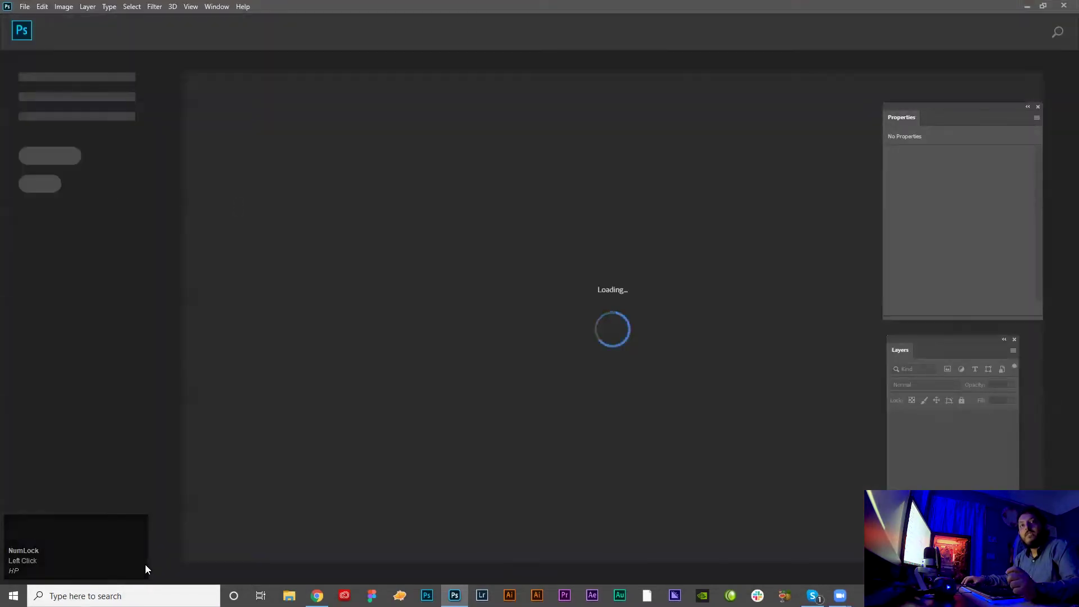
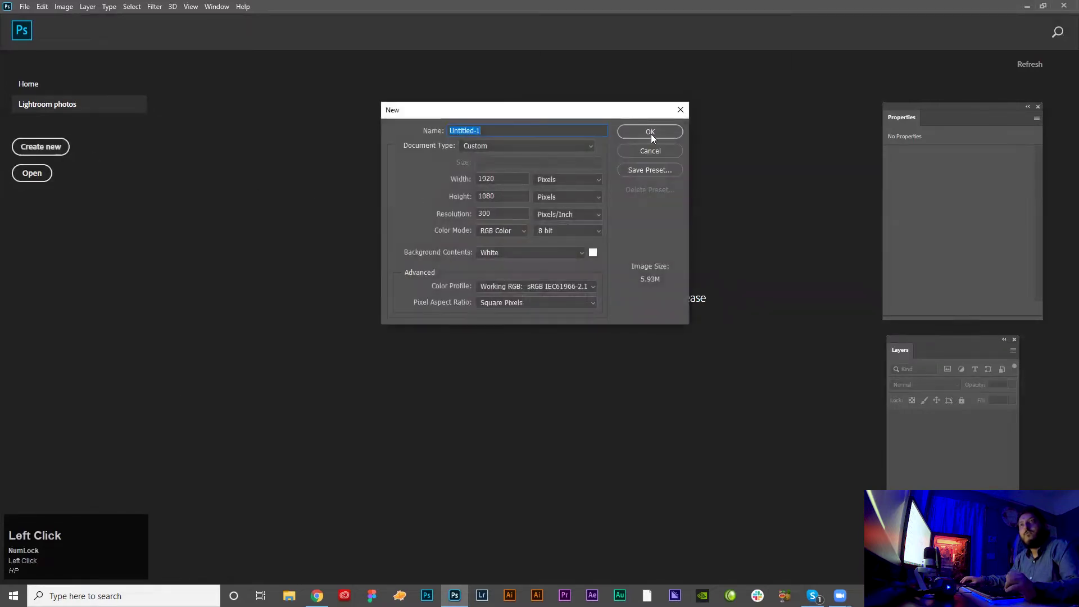
{"action": "type", "text": "hp"}
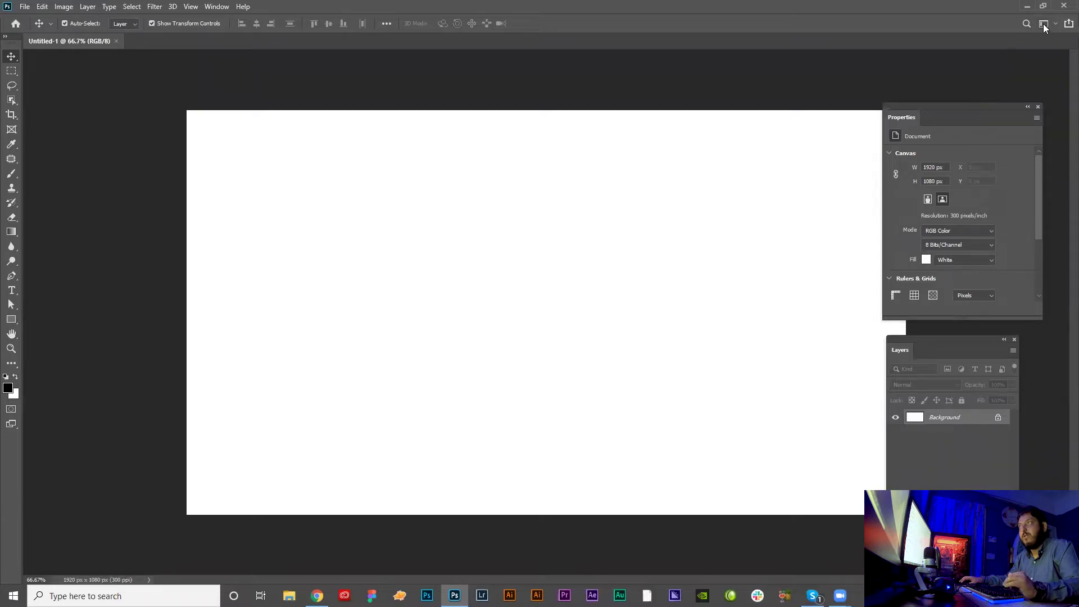
Reset the workspace to the Essentials default panel layout
{"action": "left_click", "coordinate": [1049, 27]}
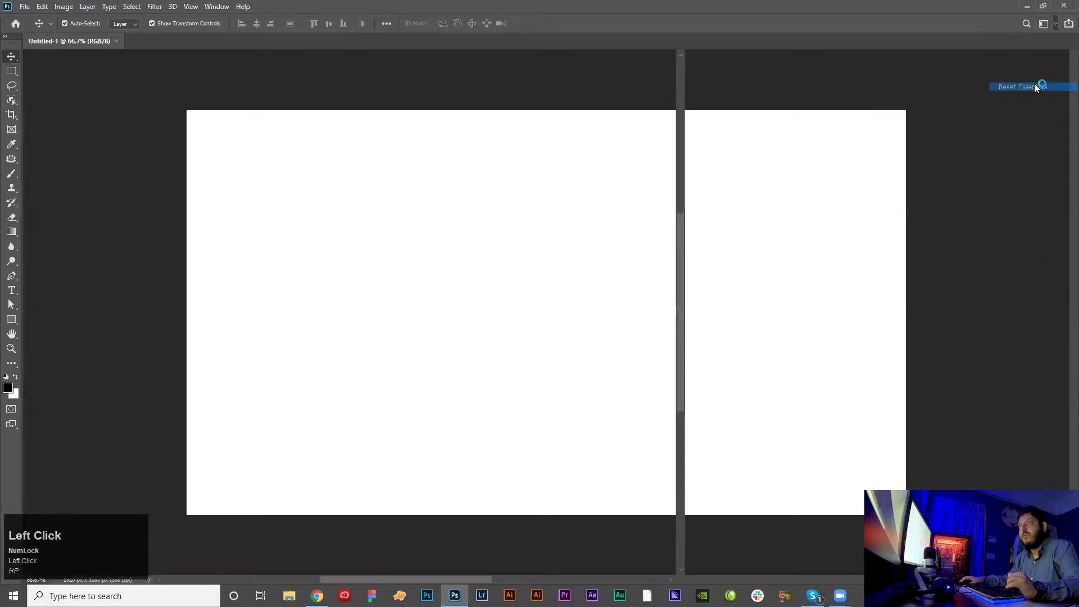
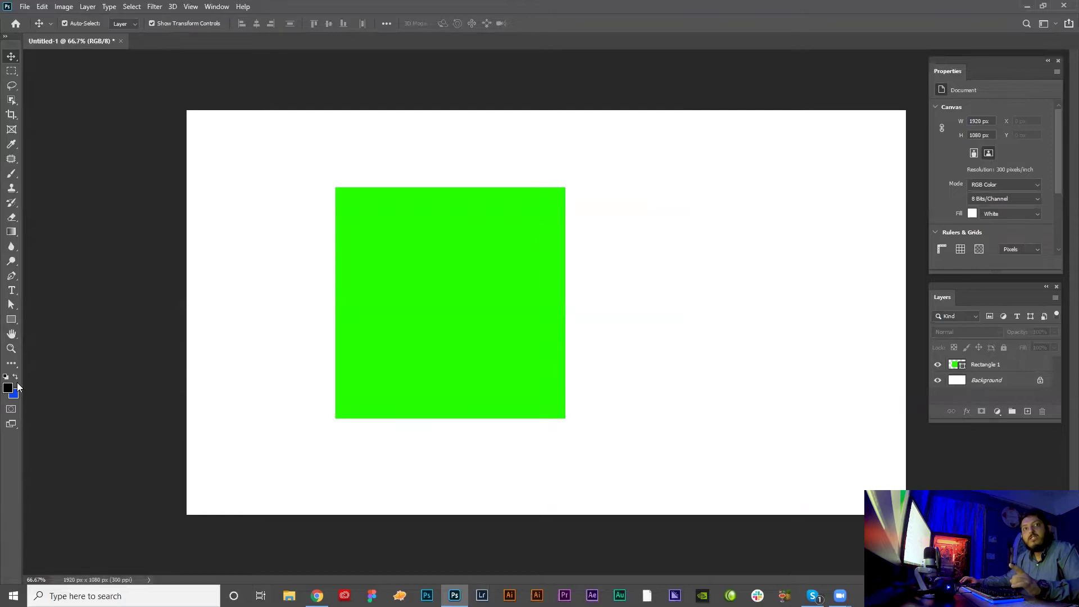
Recolour the square's fill to dark red via the foreground colour picker and deselect it
{"action": "left_click", "coordinate": [446, 330]}
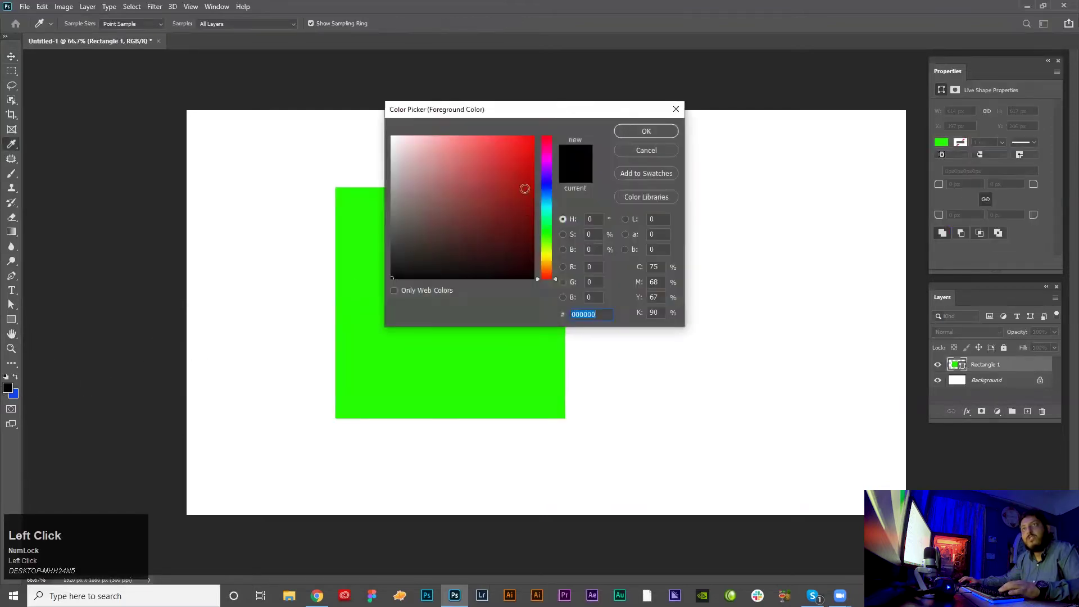
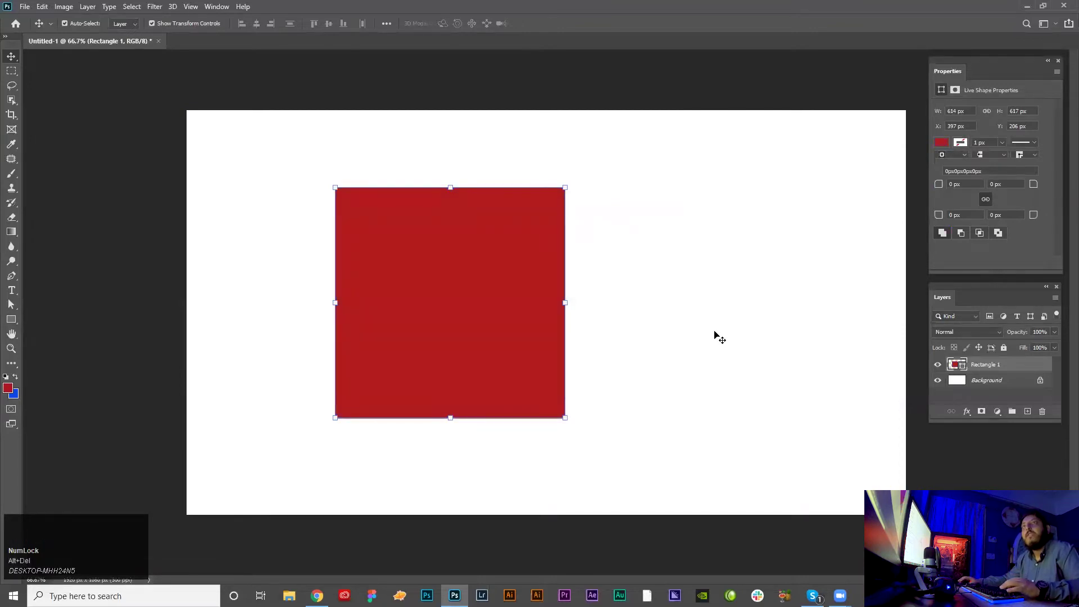
{"action": "left_click", "coordinate": [719, 334]}
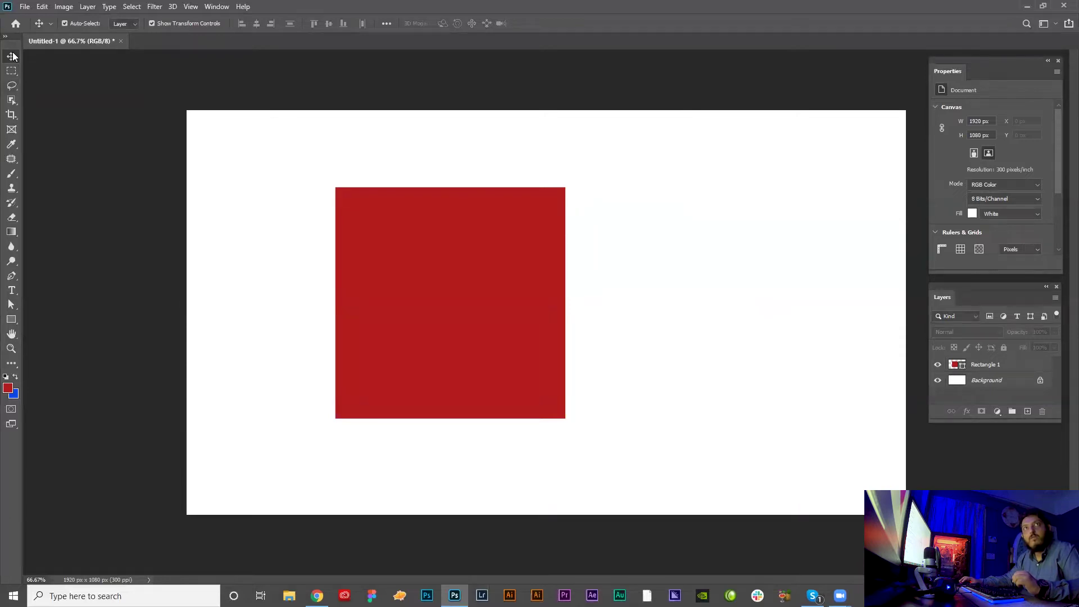
Move the red square toward the canvas centre and scale it down to about 455 px
{"action": "left_click_drag", "start_coordinate": [494, 243], "coordinate": [521, 327]}
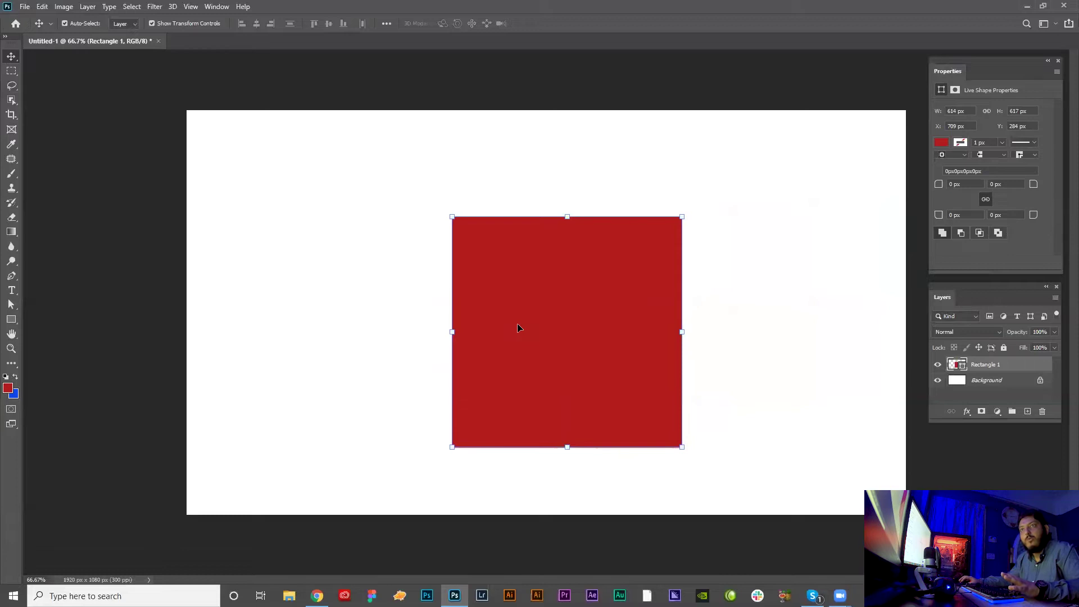
{"action": "left_click_drag", "start_coordinate": [510, 346], "coordinate": [693, 450]}
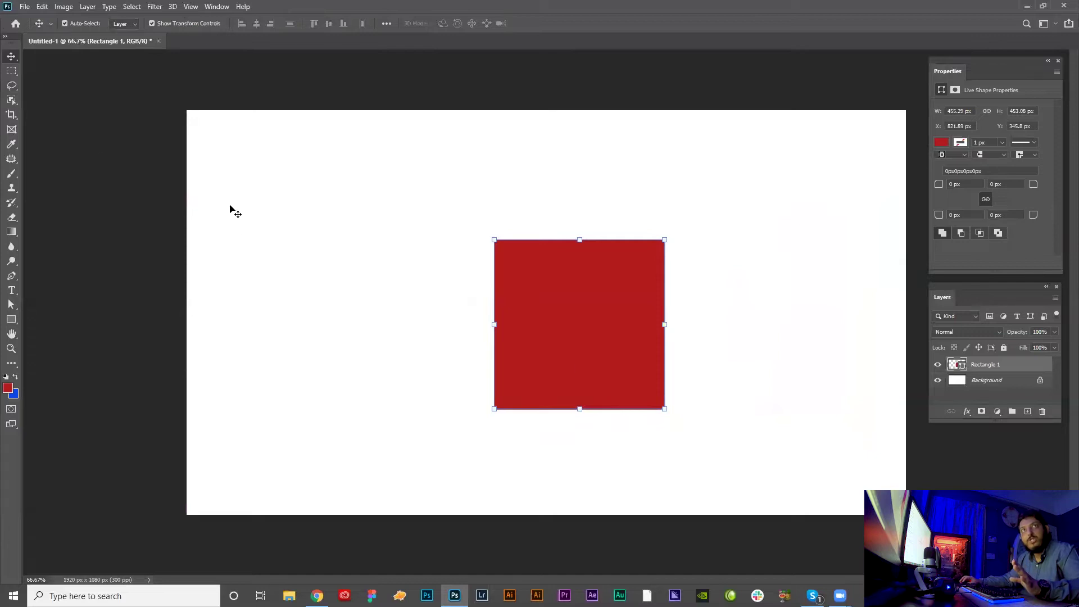
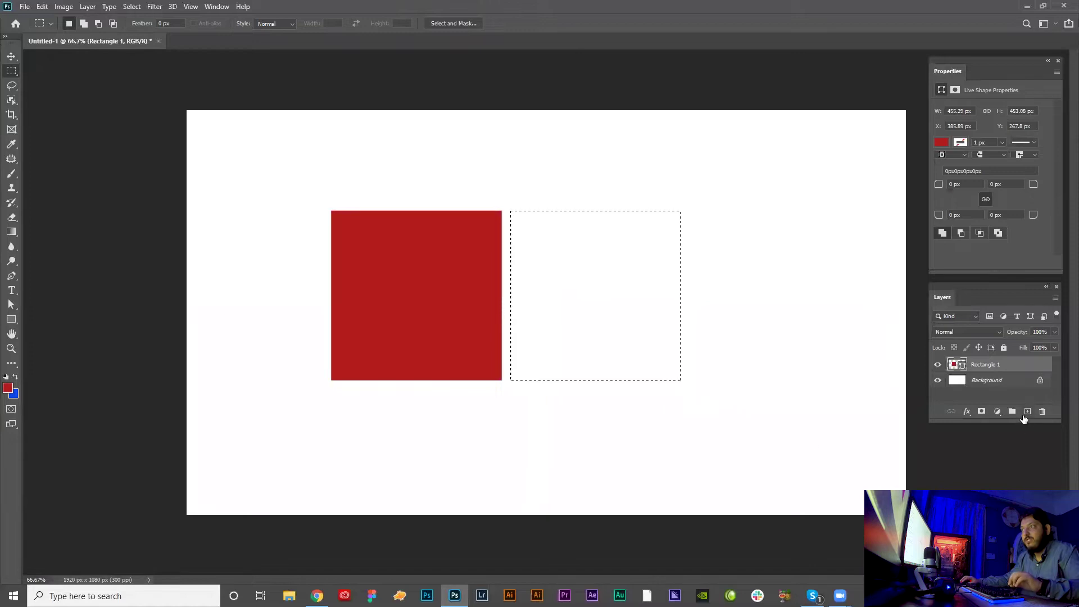
Fill the selection with red on a new layer, deselect, and zoom in on the two squares
{"action": "left_click", "coordinate": [1023, 416]}
{"action": "key", "text": "alt+Delete"}
{"action": "key", "text": "ctrl+d"}
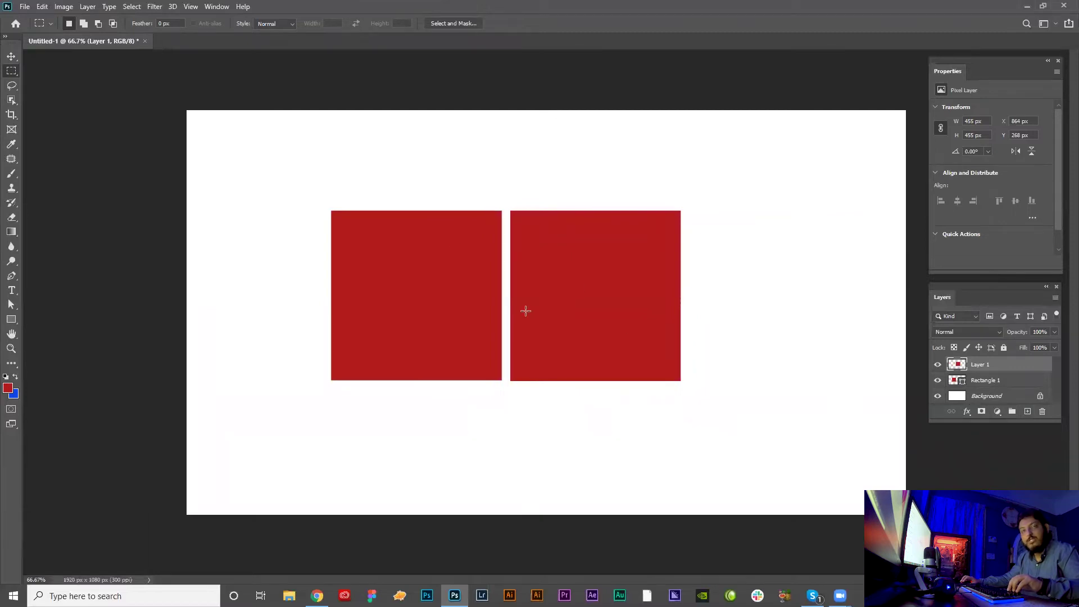
{"action": "key", "text": "ctrl+d"}
{"action": "scroll", "scroll_direction": "up", "scroll_amount": 3}
{"action": "scroll", "scroll_direction": "up", "scroll_amount": 3}
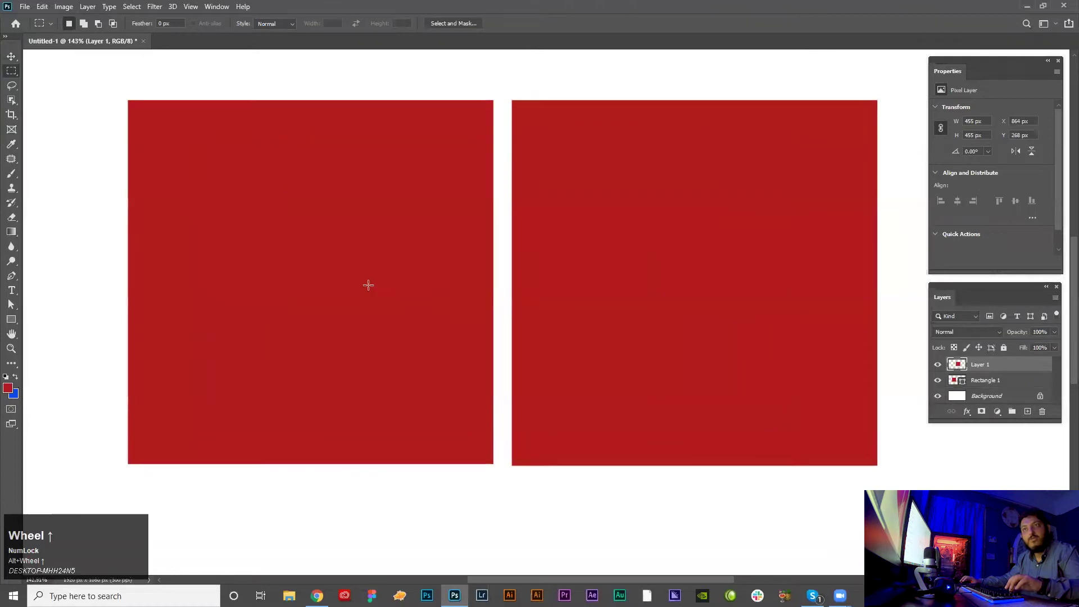
{"action": "key", "text": "v"}
Rename the blue rectangle's layer to 'shape'
{"action": "left_click", "coordinate": [347, 296]}
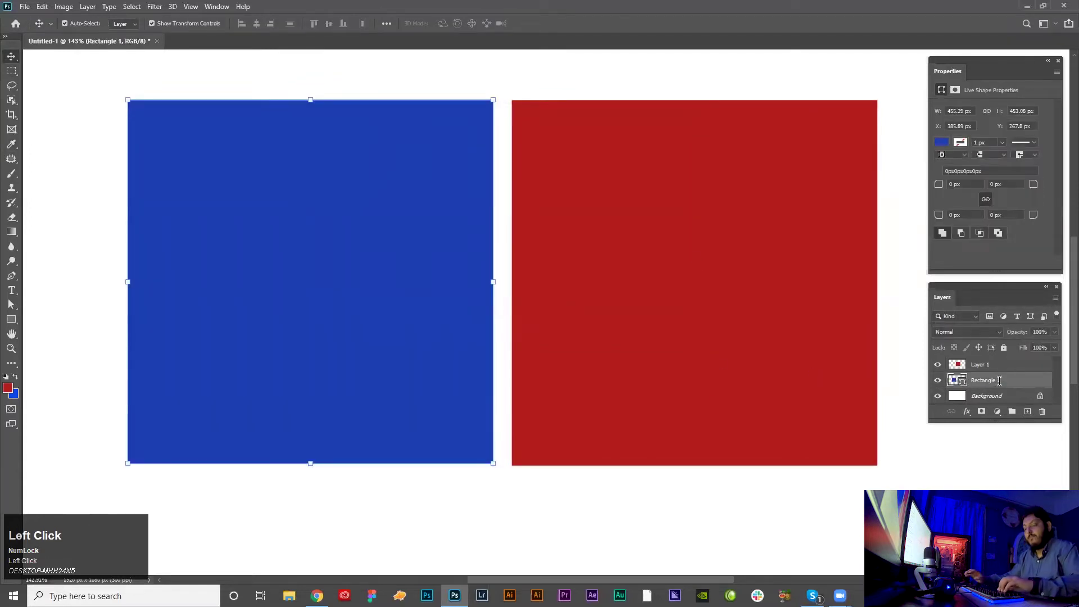
{"action": "type", "text": "shape"}
{"action": "key", "text": "Return"}
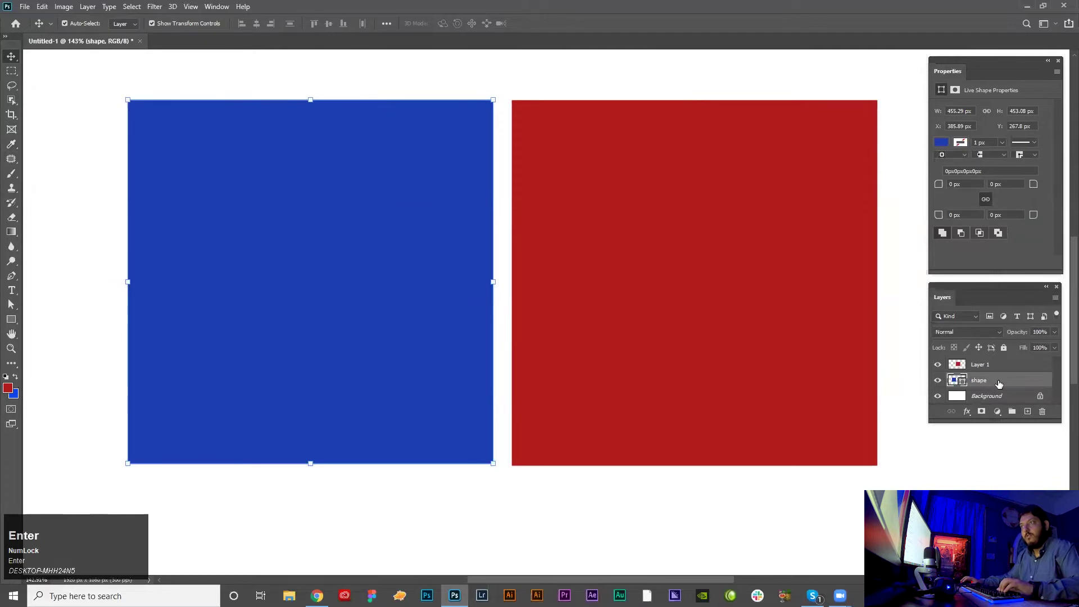
Rename Layer 1 to 'selection' and reselect the blue square's layer
{"action": "left_click", "coordinate": [981, 367]}
{"action": "type", "text": "sle"}
{"action": "key", "text": "BackSpace"}
{"action": "type", "text": "selection"}
{"action": "key", "text": "Return"}
{"action": "left_click", "coordinate": [754, 542]}
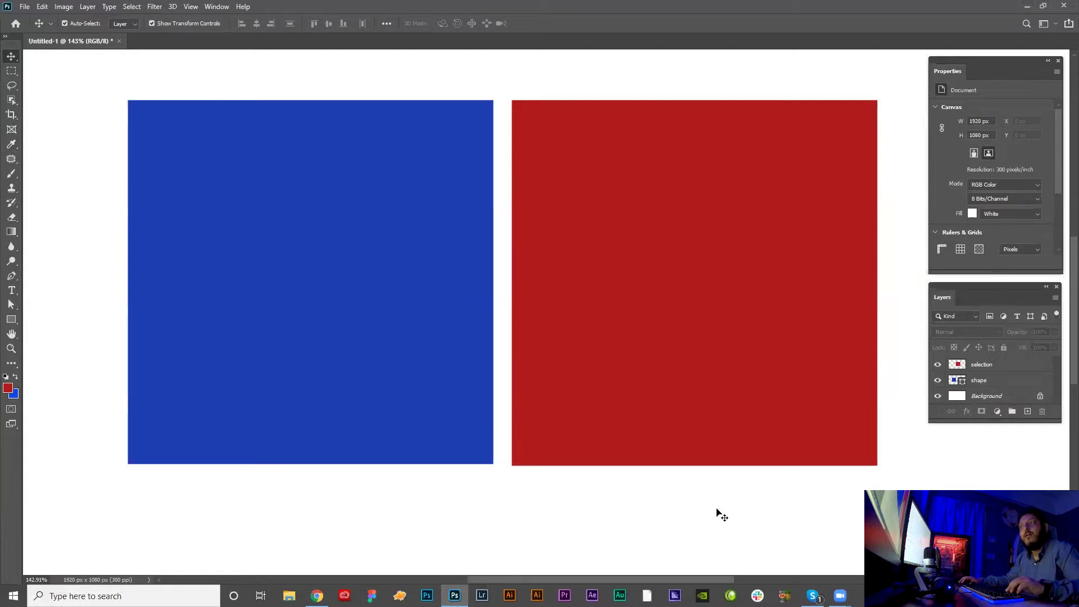
{"action": "left_click", "coordinate": [825, 511]}
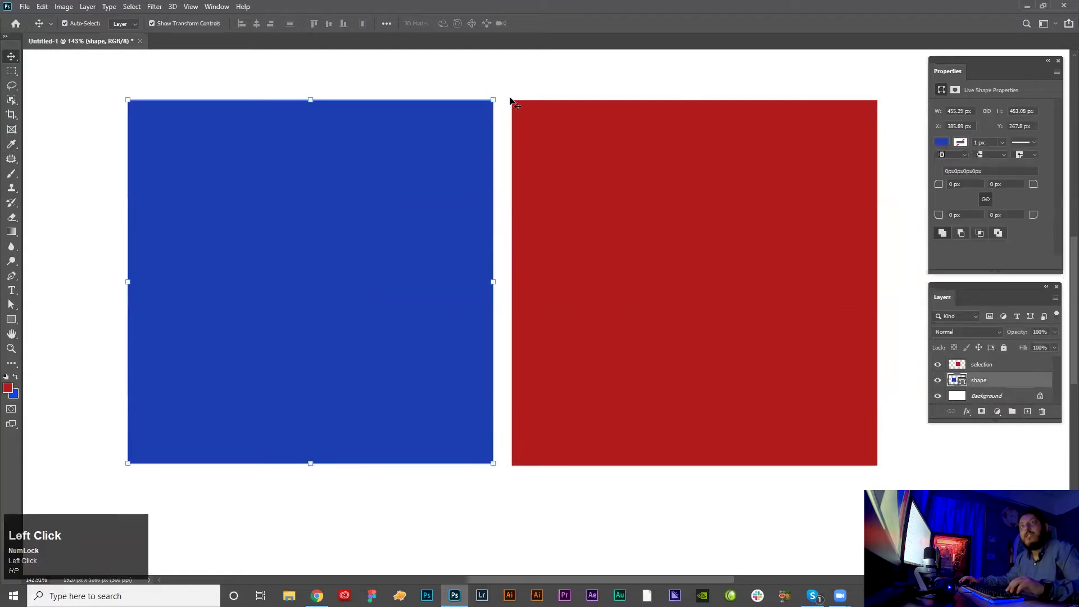
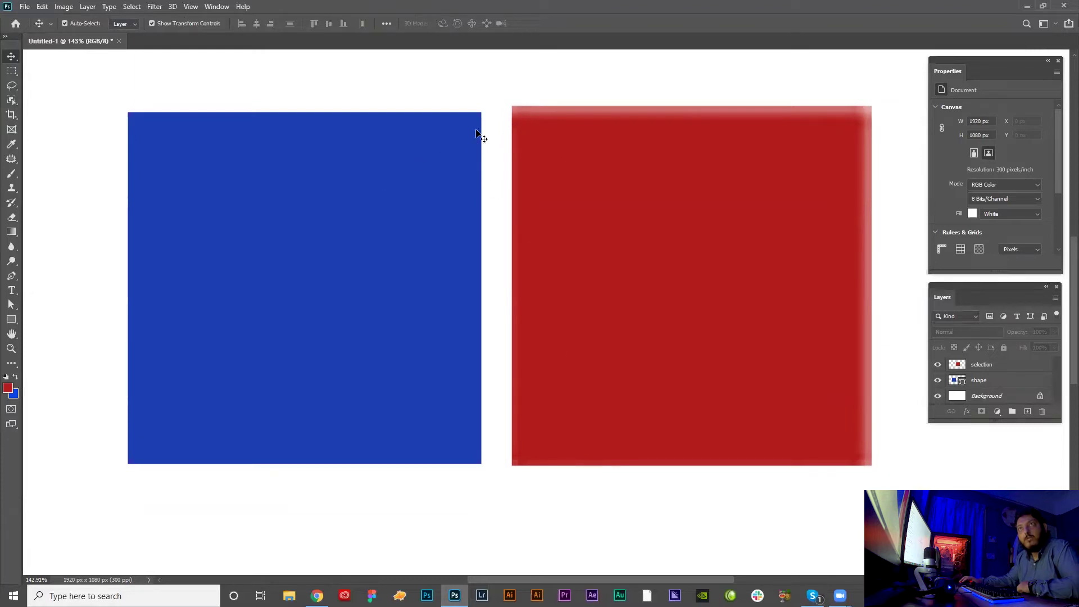
Zoom around the canvas and select, then deselect, the blue square
{"action": "key", "text": "alt+Num_Lock"}
{"action": "scroll", "scroll_direction": "up", "scroll_amount": 3}
{"action": "scroll", "scroll_direction": "down", "scroll_amount": 3}
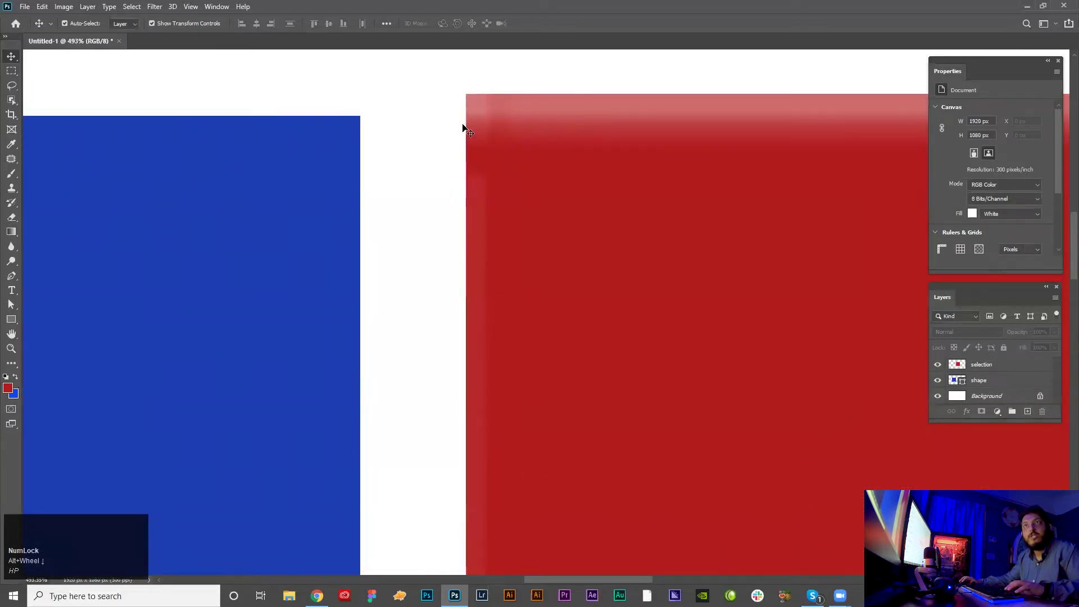
{"action": "left_click", "coordinate": [321, 186]}
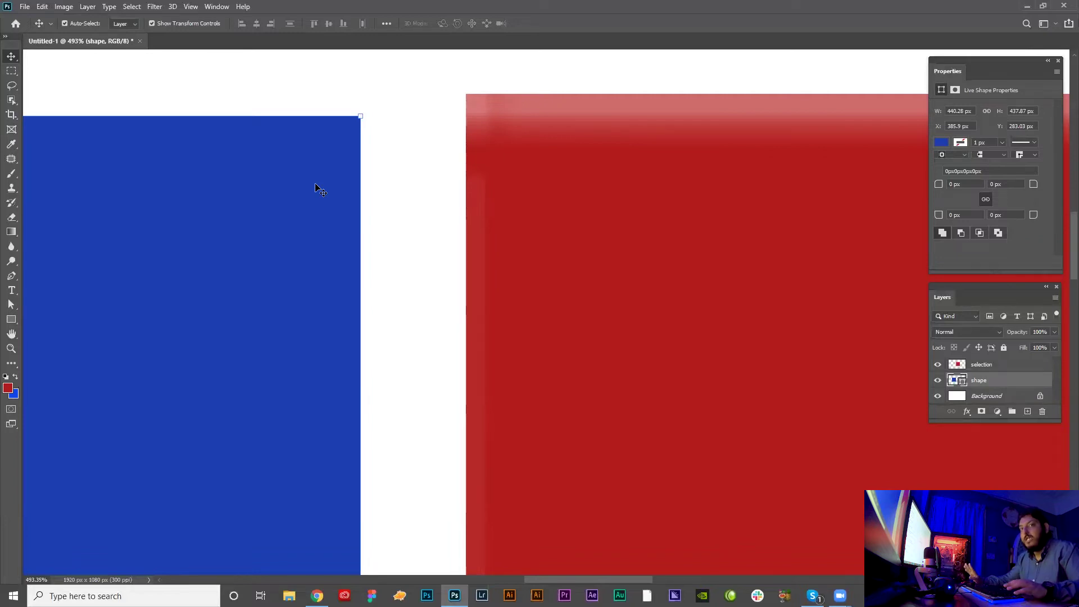
{"action": "left_click", "coordinate": [423, 218]}
Select the soft-edged red square, then the blue rectangle to inspect its shape properties
{"action": "scroll", "scroll_direction": "down", "scroll_amount": 3}
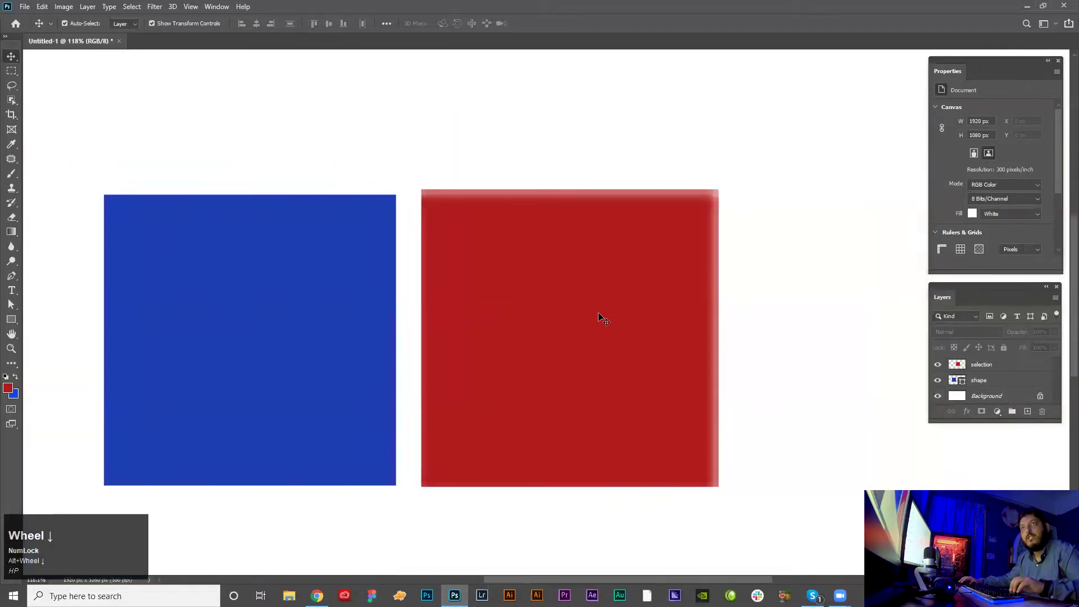
{"action": "left_click", "coordinate": [602, 316]}
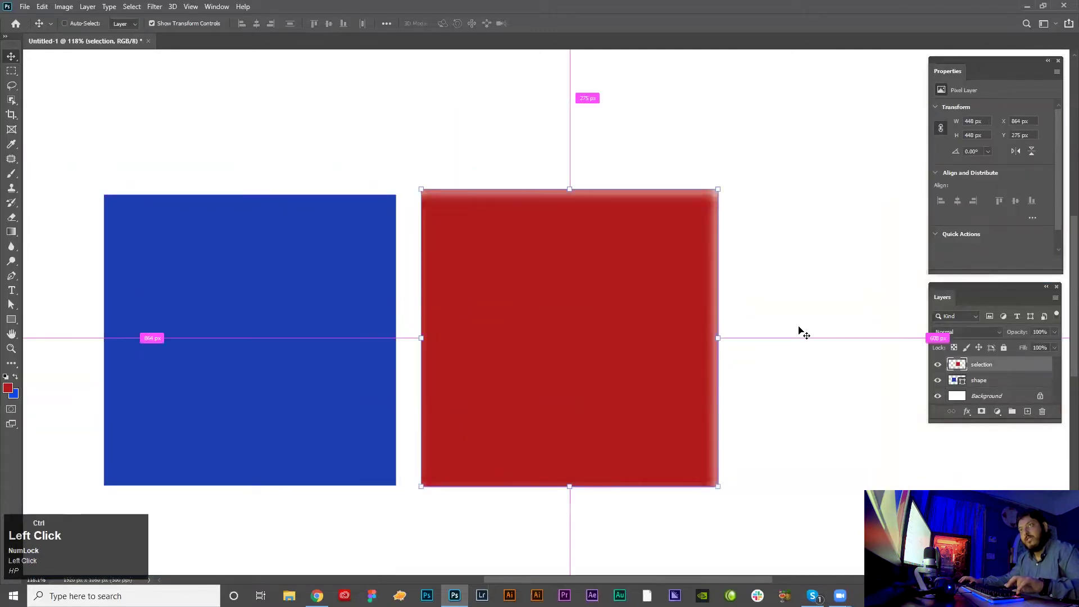
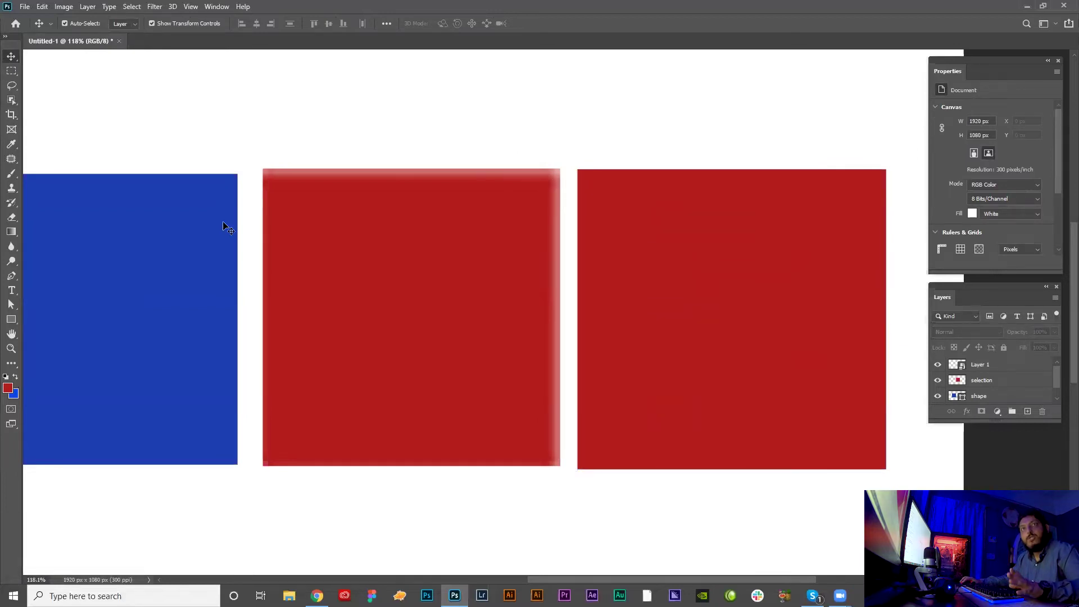
{"action": "left_click", "coordinate": [187, 239]}
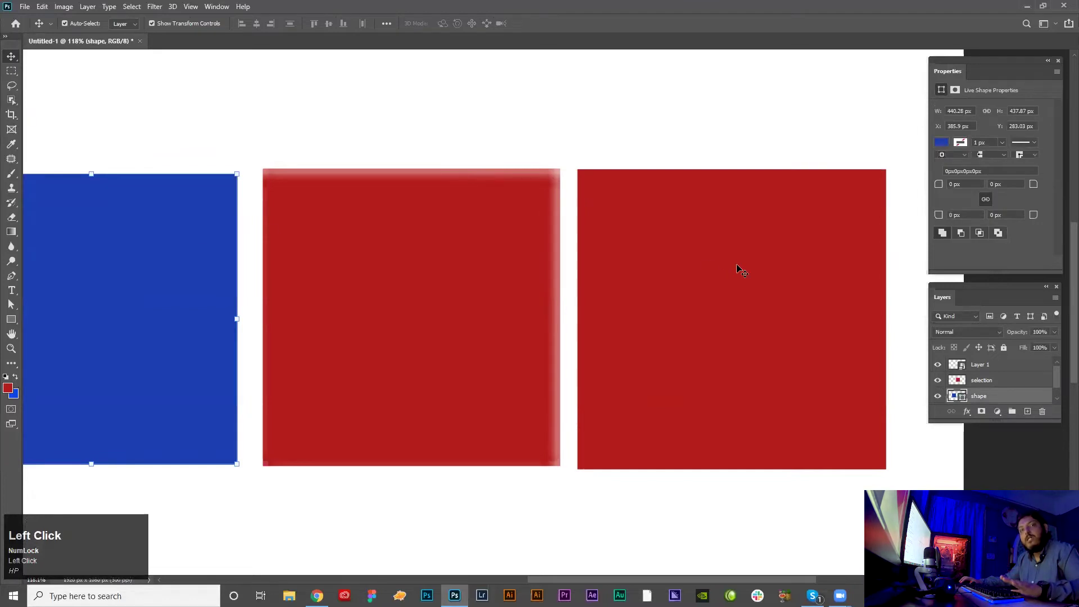
Select the red smart-object square and bring up its layer options to rasterize it
{"action": "left_click", "coordinate": [740, 267]}
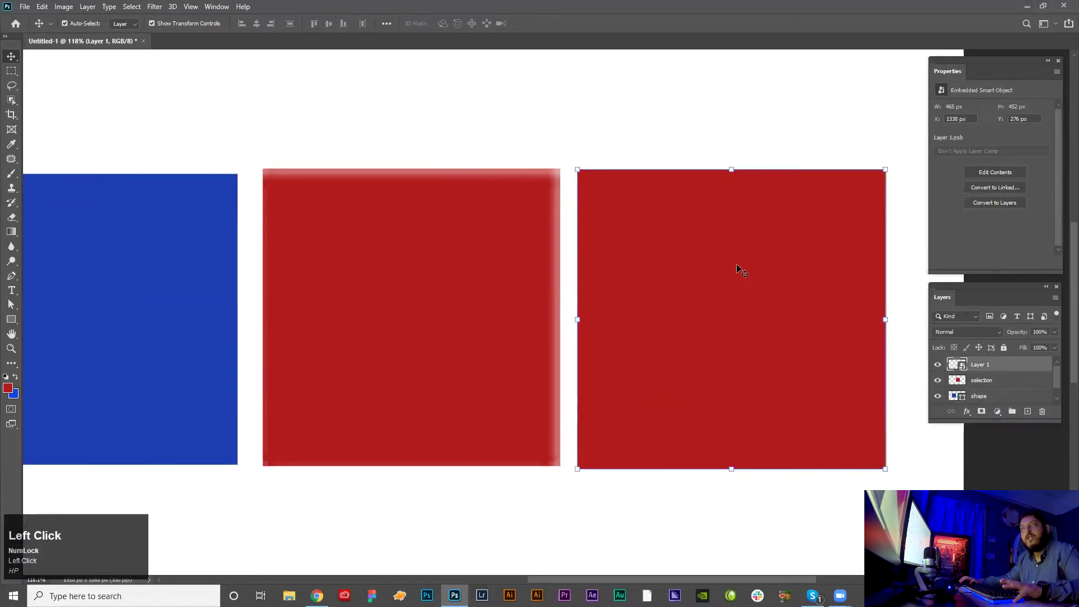
{"action": "type", "text": "hphp"}
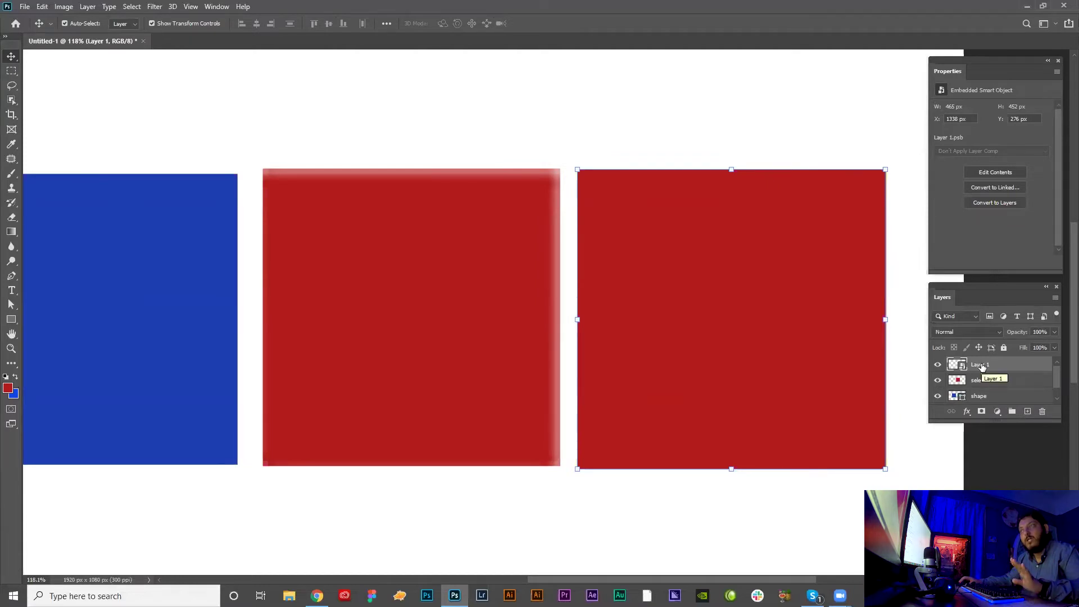
{"action": "right_click", "coordinate": [980, 368]}
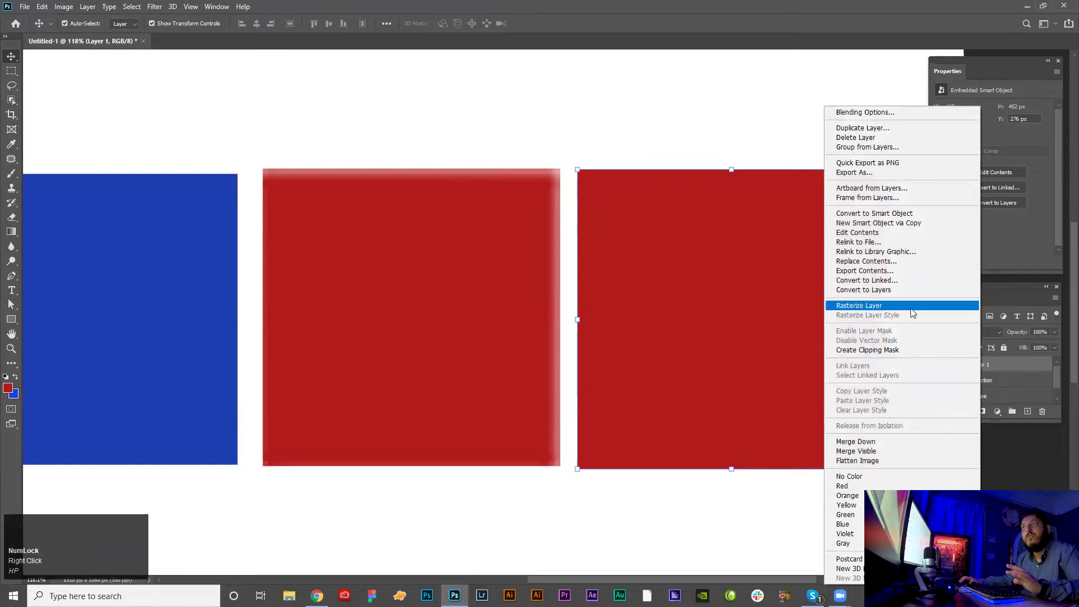
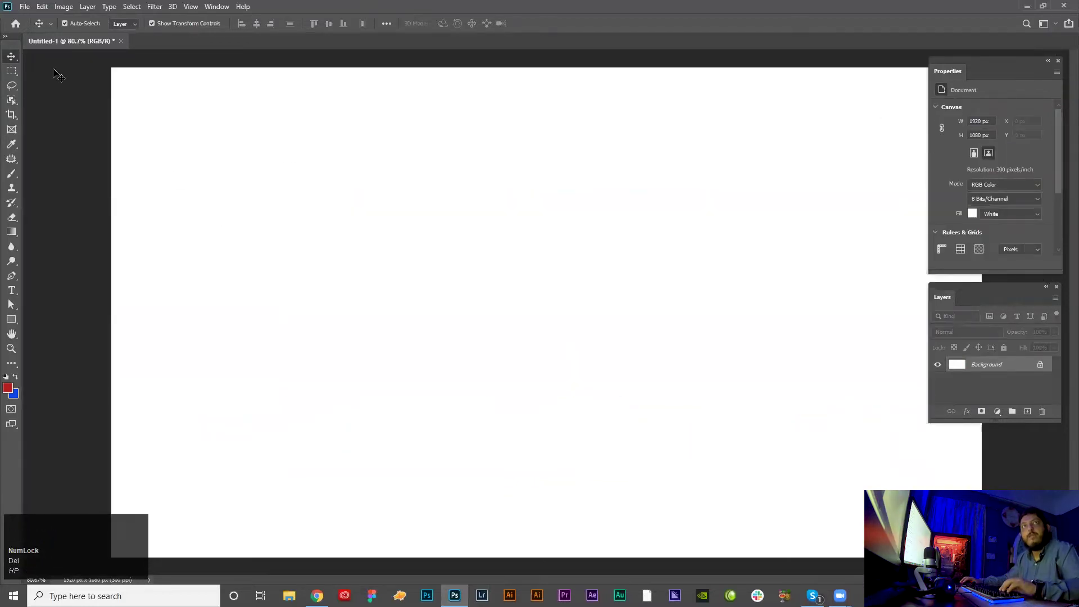
Clear the practice canvas and open the wallpaper 3.psd design file
{"action": "left_click", "coordinate": [1035, 7]}
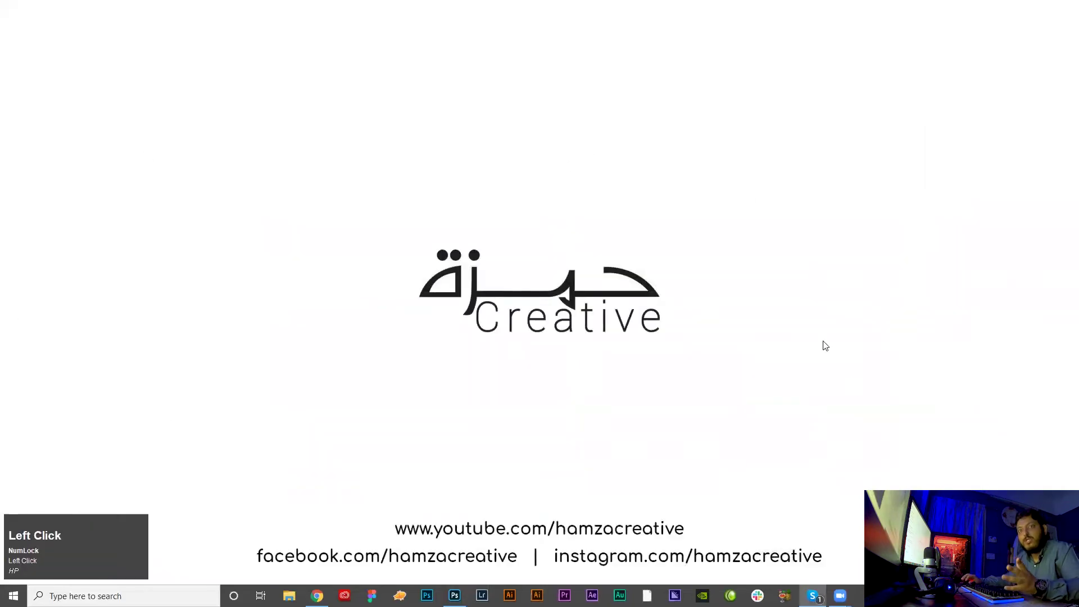
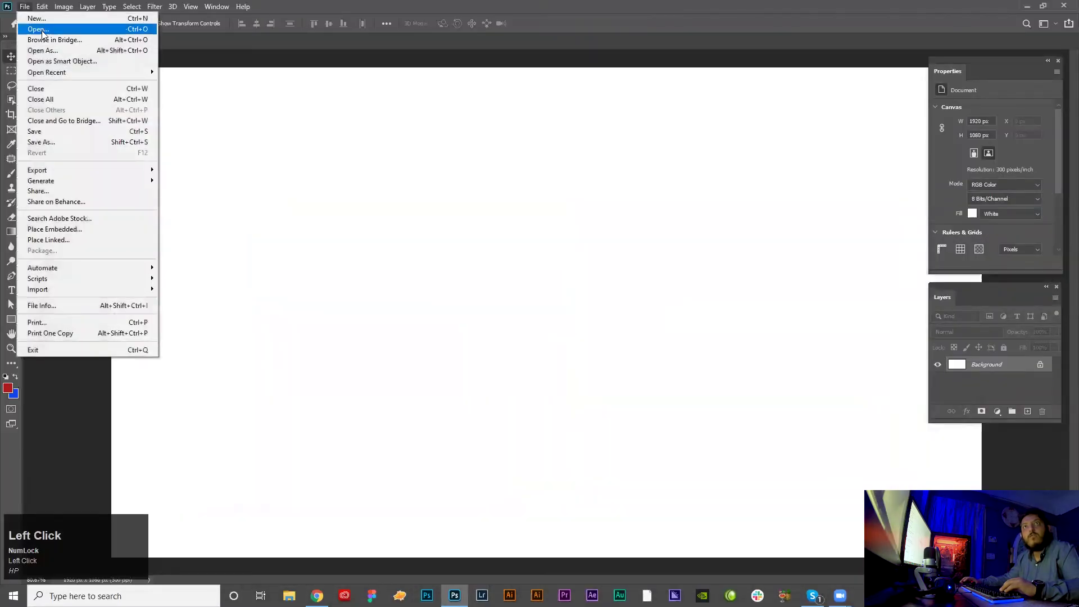
{"action": "type", "text": "hp"}
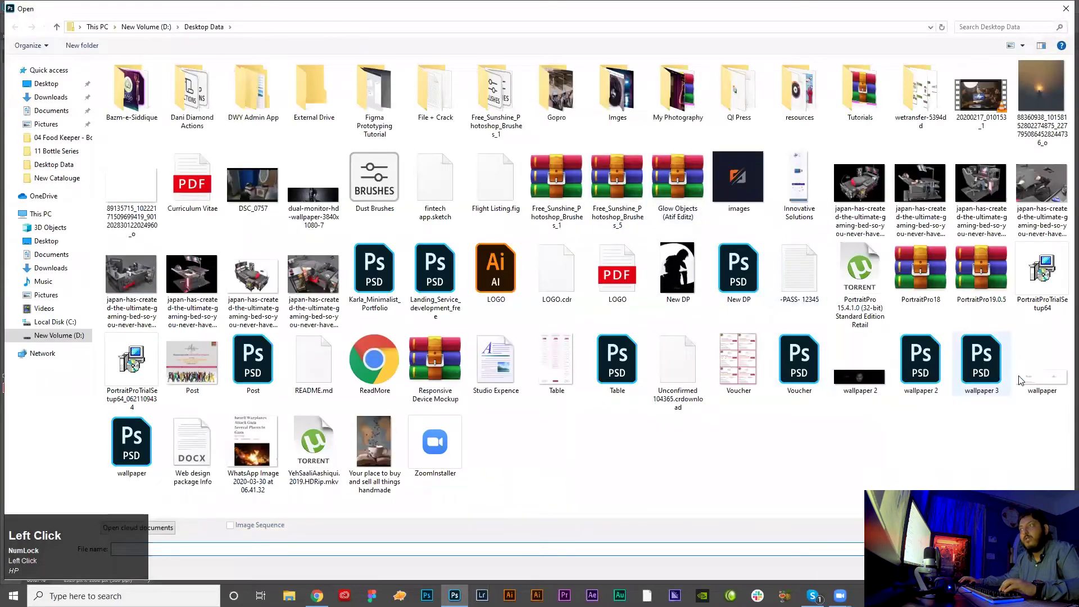
{"action": "type", "text": "hp"}
{"action": "left_click", "coordinate": [1000, 367]}
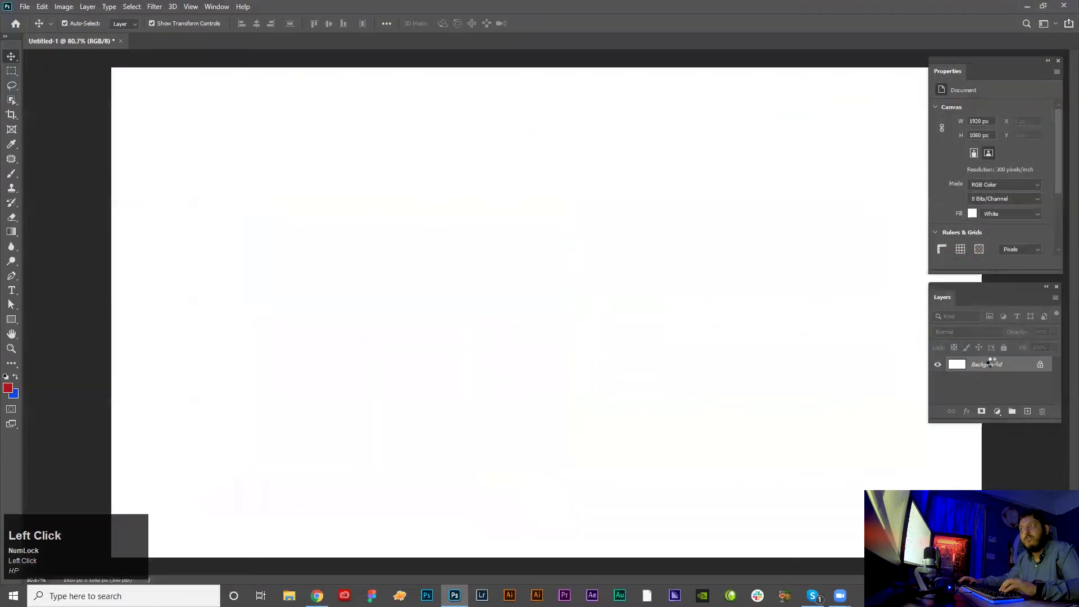
Paste the YouTube logo wallpaper, position it over the left half and send its layer to the back
{"action": "left_click", "coordinate": [445, 467]}
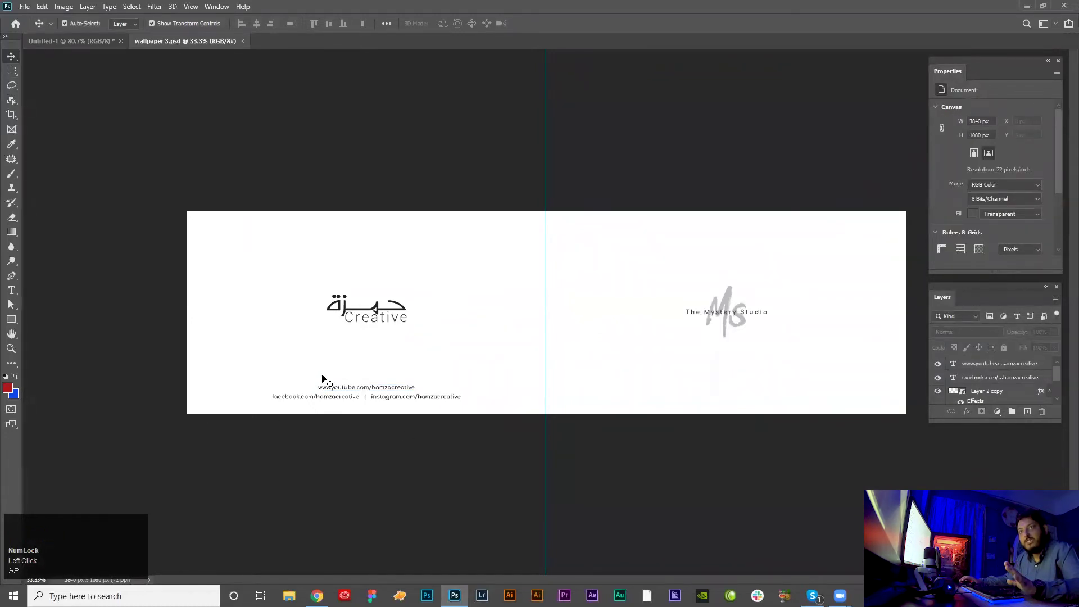
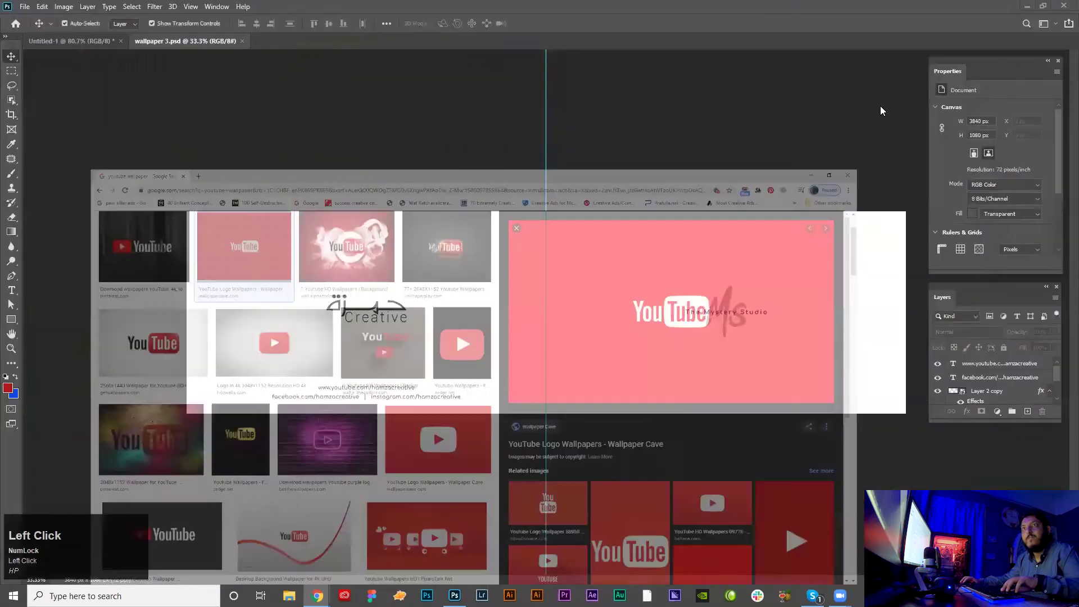
{"action": "key", "text": "ctrl+v"}
{"action": "left_click_drag", "start_coordinate": [520, 281], "coordinate": [506, 275]}
{"action": "key", "text": "ctrl+shift+["}
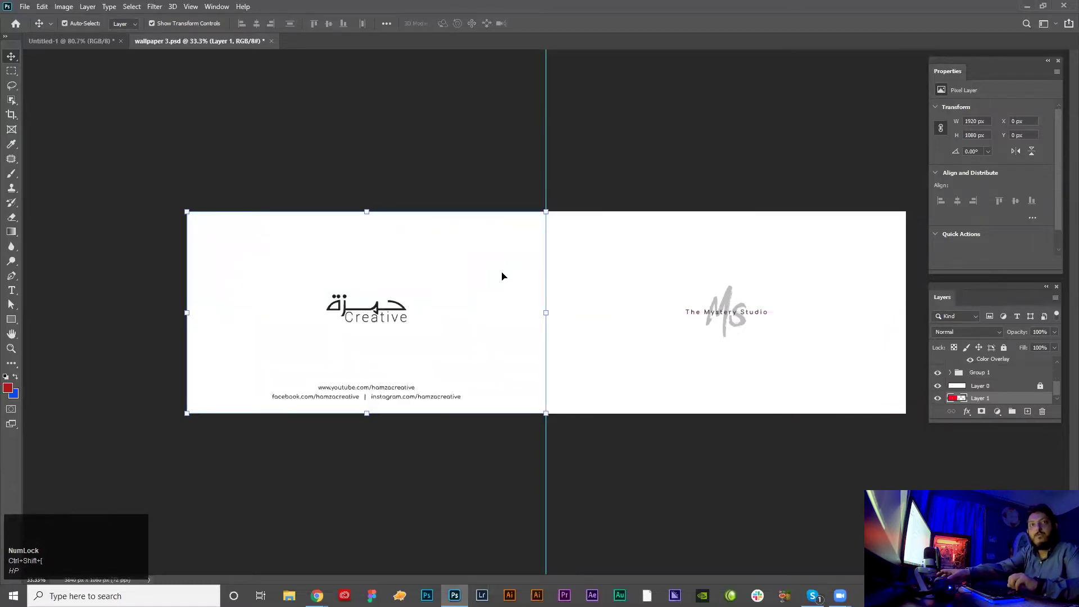
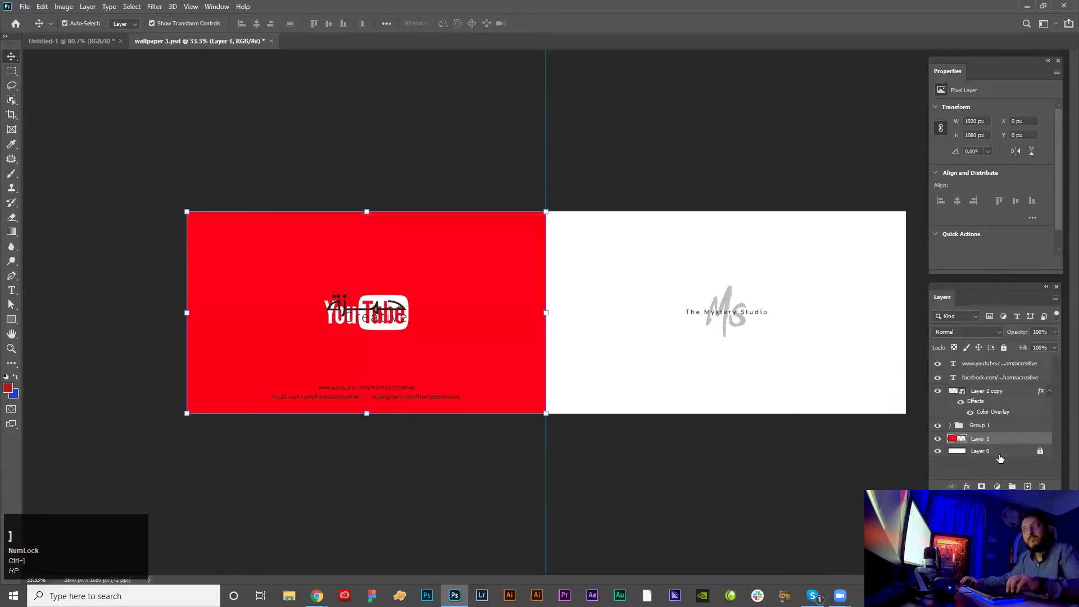
Shift the Creative logo layer right of the YouTube logo and ready a rectangle over the left half
{"action": "type", "text": "hp"}
{"action": "left_click", "coordinate": [995, 392]}
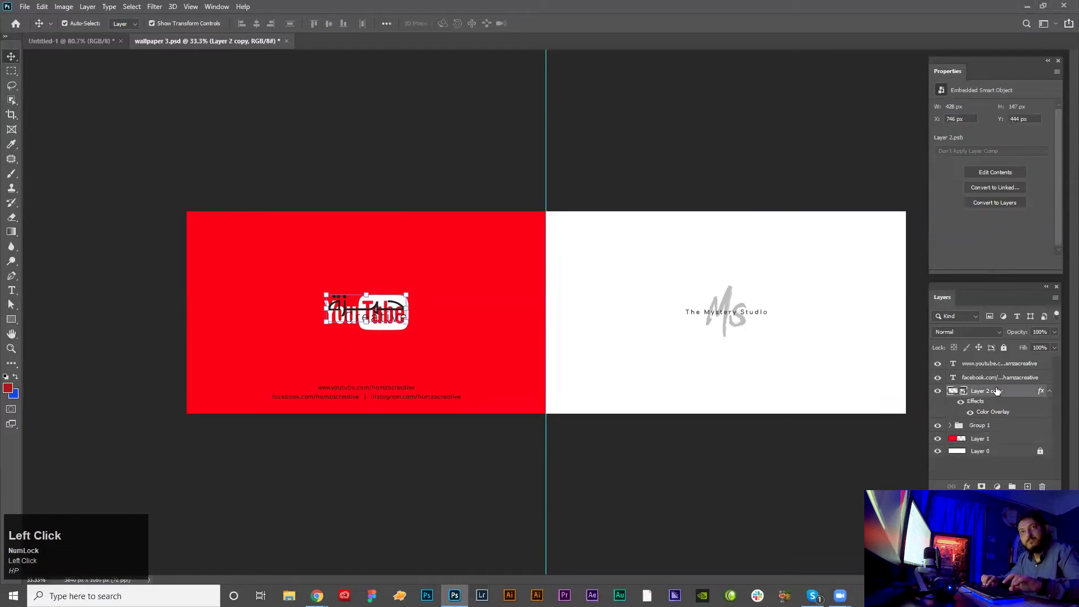
{"action": "key", "text": "shift+Right"}
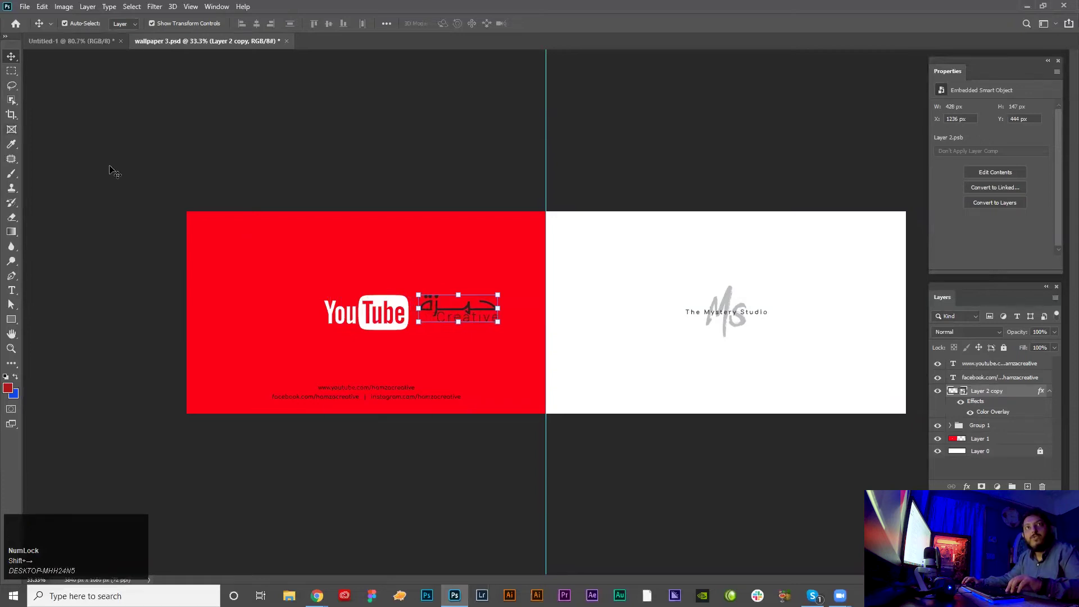
{"action": "left_click", "coordinate": [15, 316]}
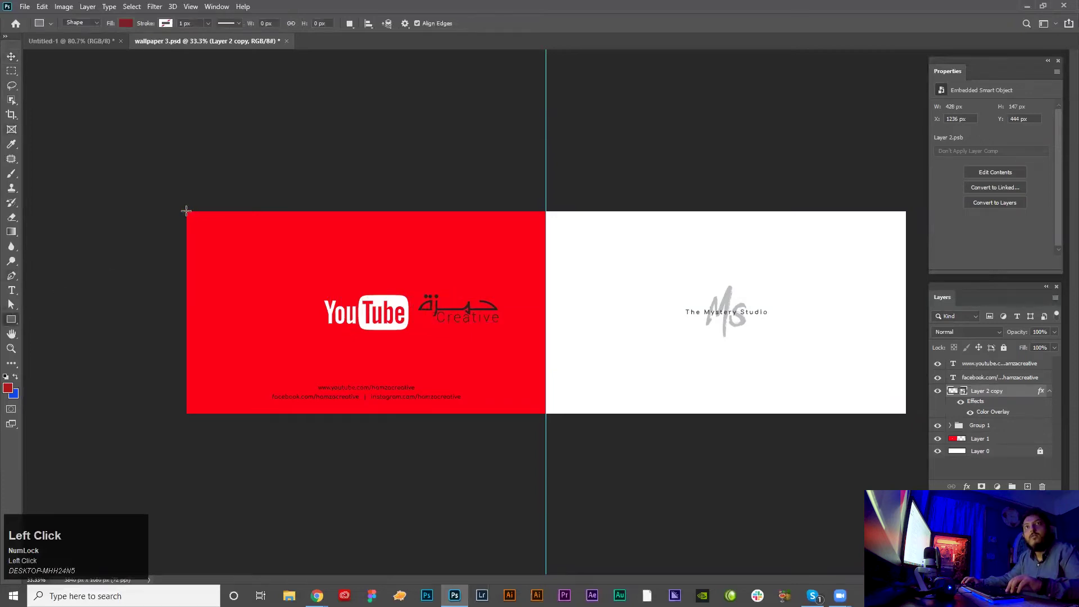
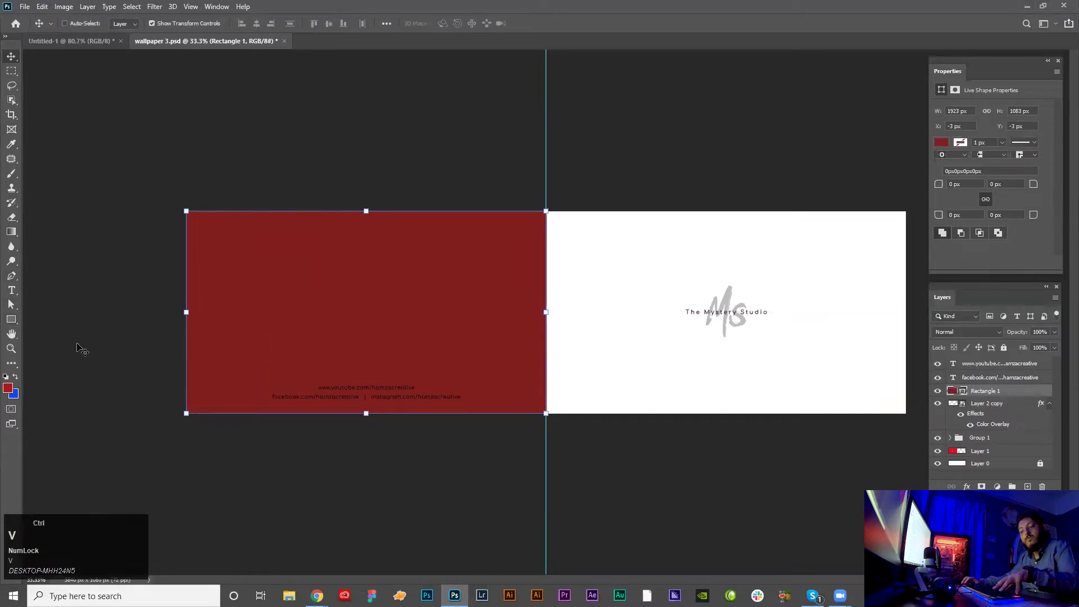
Show rulers, add a vertical guide at the red half's centre and delete the dark red Rectangle 1
{"action": "key", "text": "ctrl+r"}
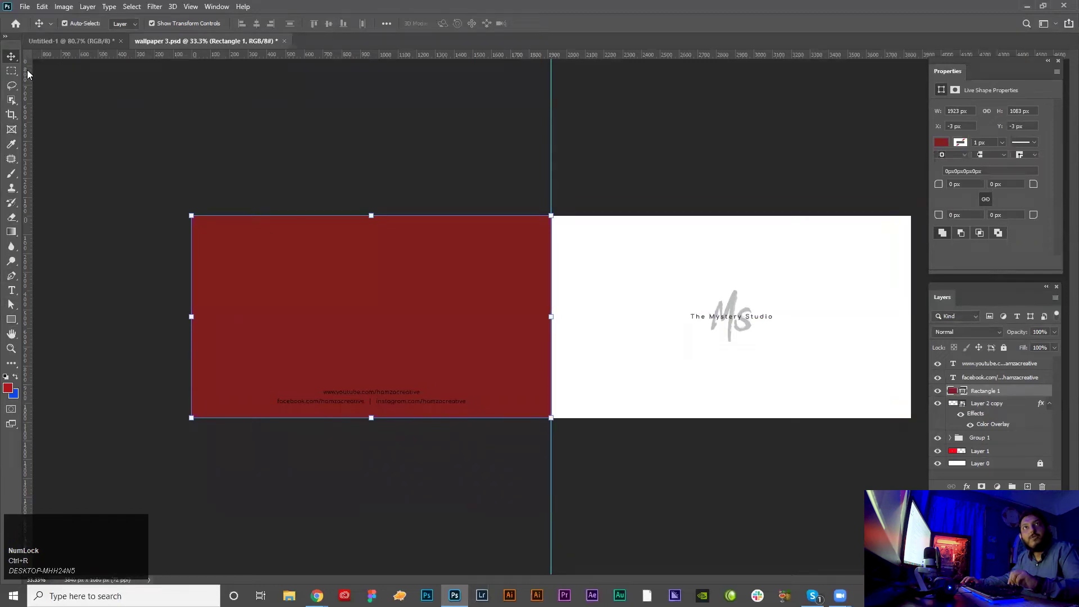
{"action": "left_click_drag", "start_coordinate": [34, 216], "coordinate": [500, 148]}
{"action": "key", "text": "Delete"}
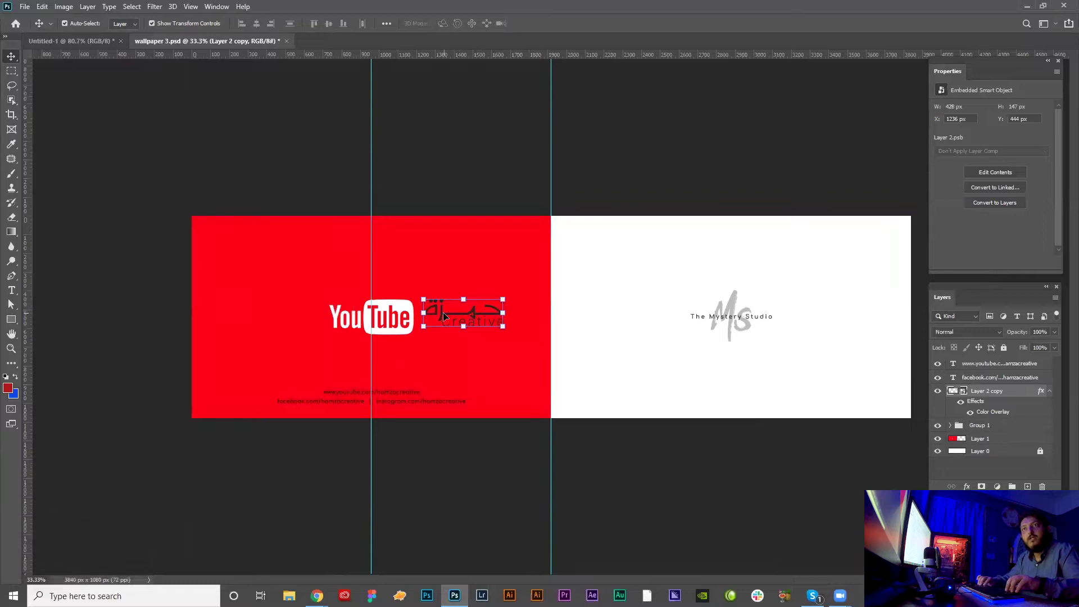
Nudge the Creative logo layer slightly lower and adjust its layer style toward a white overlay
{"action": "key", "text": "Delete"}
{"action": "key", "text": "shift+Down"}
{"action": "key", "text": "Down"}
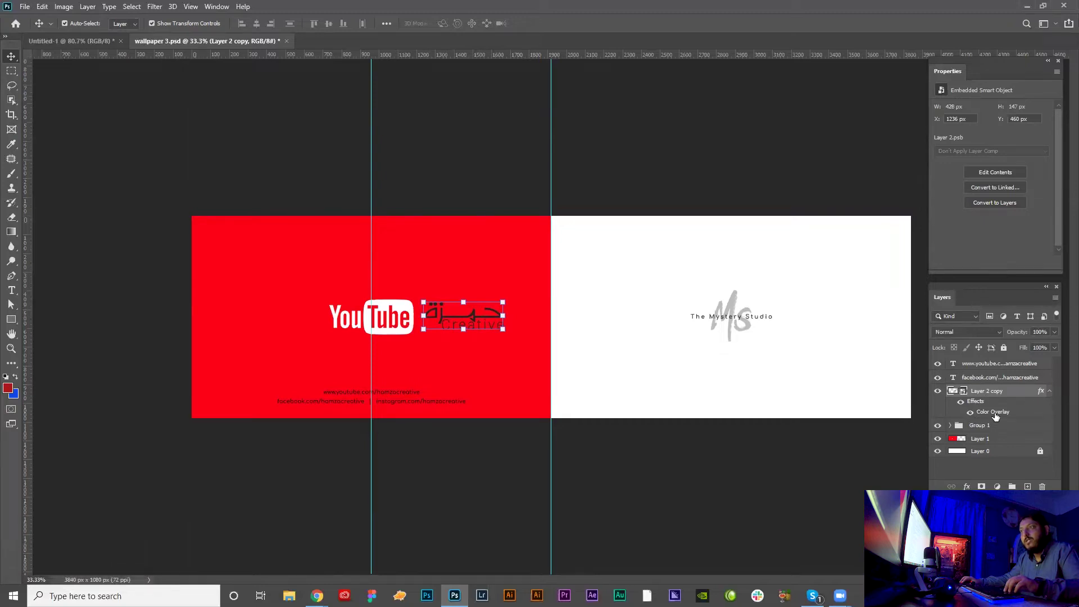
{"action": "right_click", "coordinate": [999, 395]}
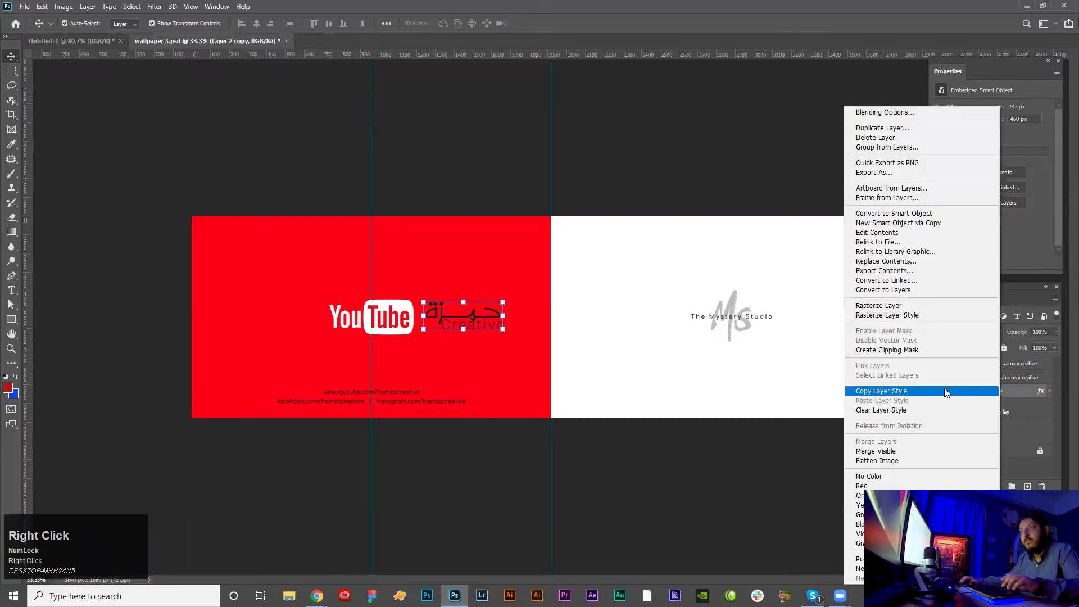
{"action": "left_click", "coordinate": [917, 413]}
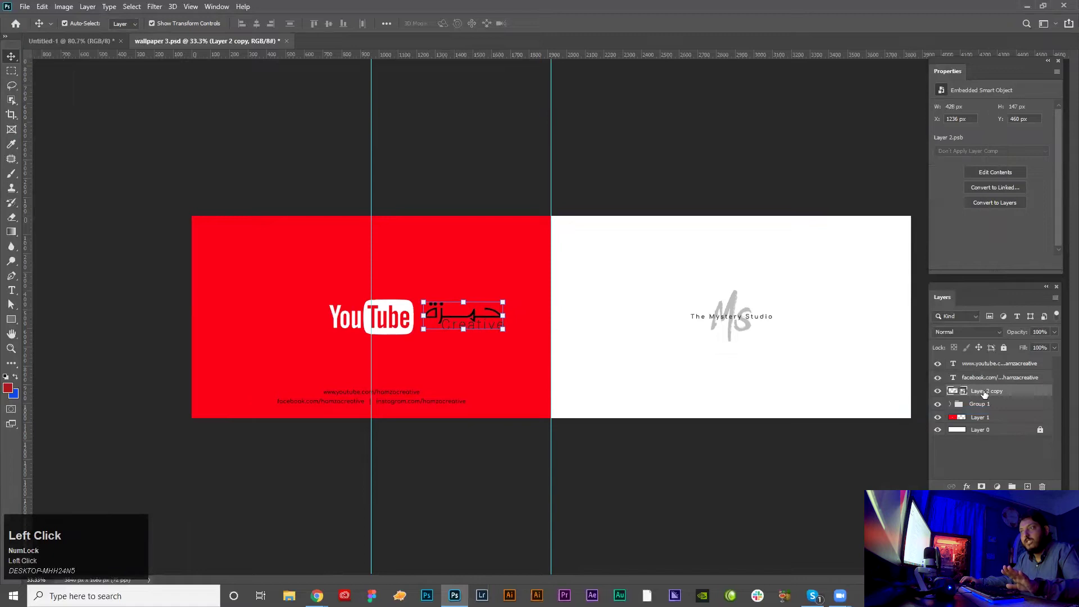
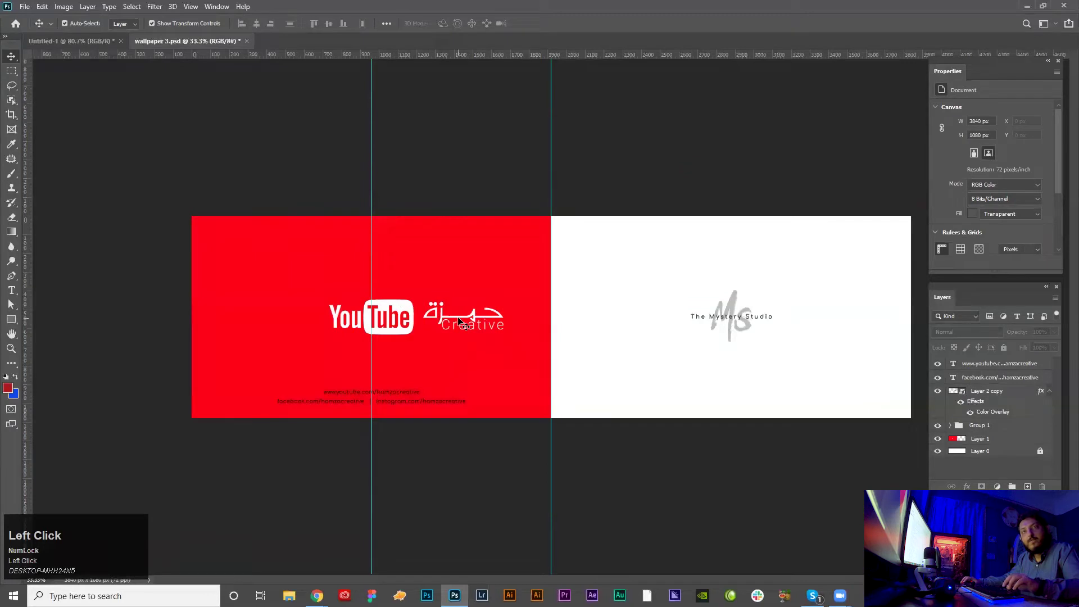
Select the red YouTube wallpaper layer with the rectangular marquee ready, then deselect
{"action": "left_click", "coordinate": [411, 335]}
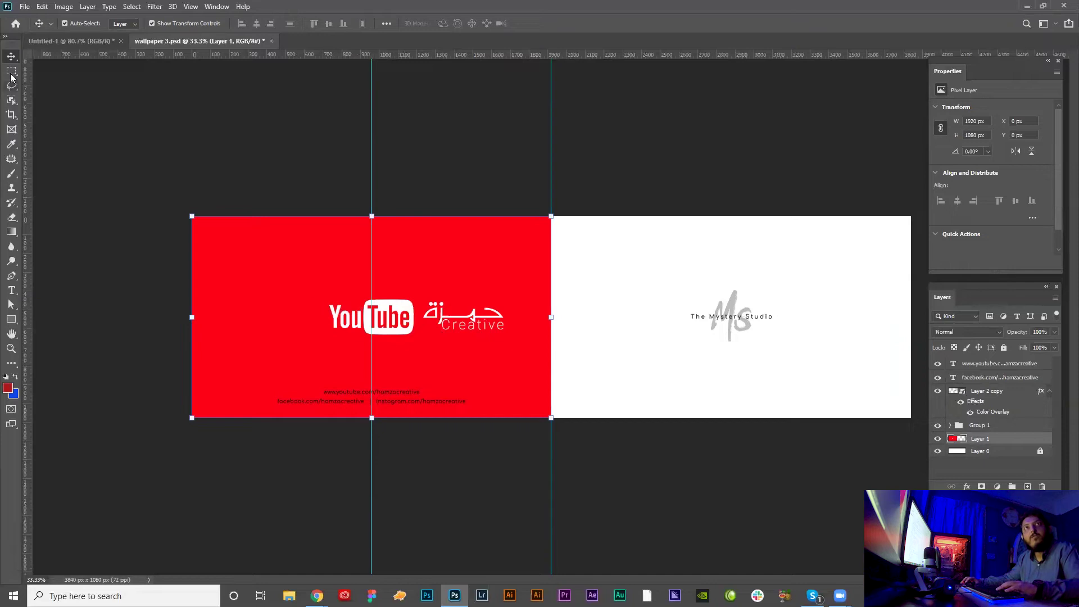
{"action": "left_click", "coordinate": [15, 74]}
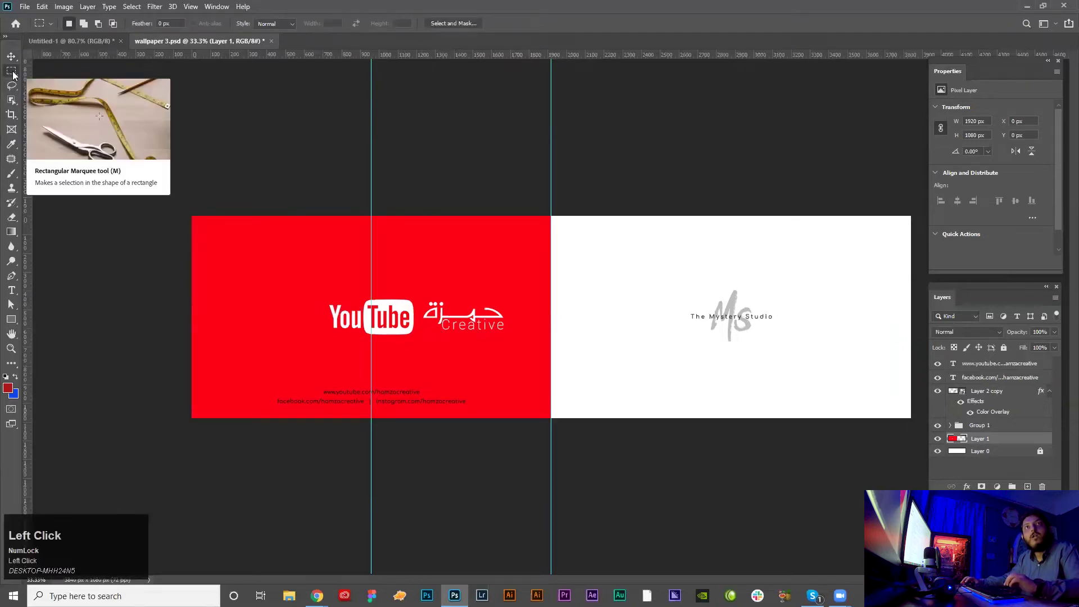
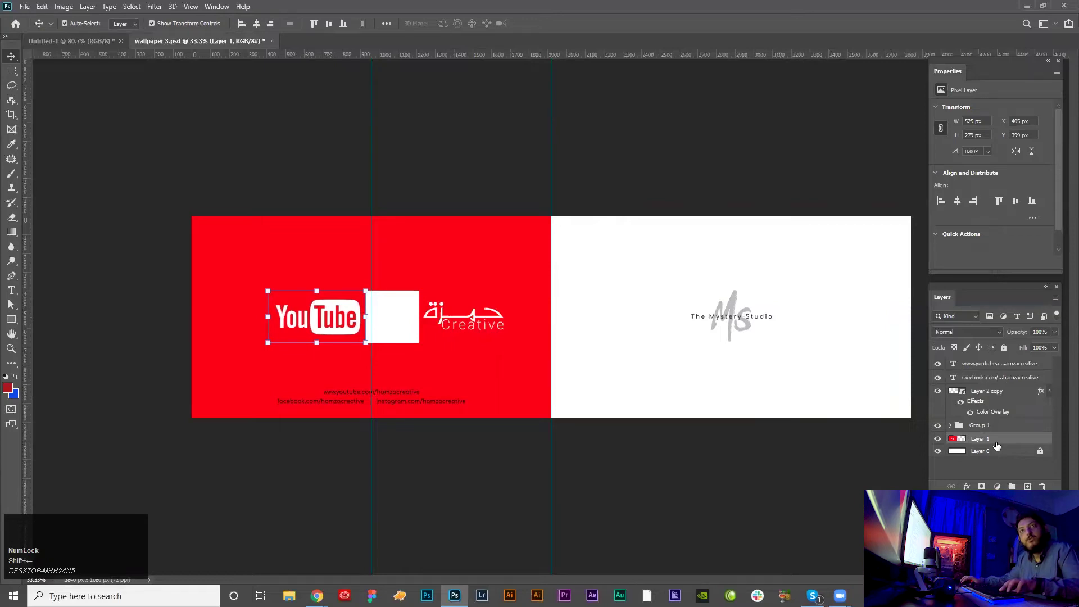
{"action": "left_click", "coordinate": [278, 468]}
{"action": "key", "text": "ctrl+d"}
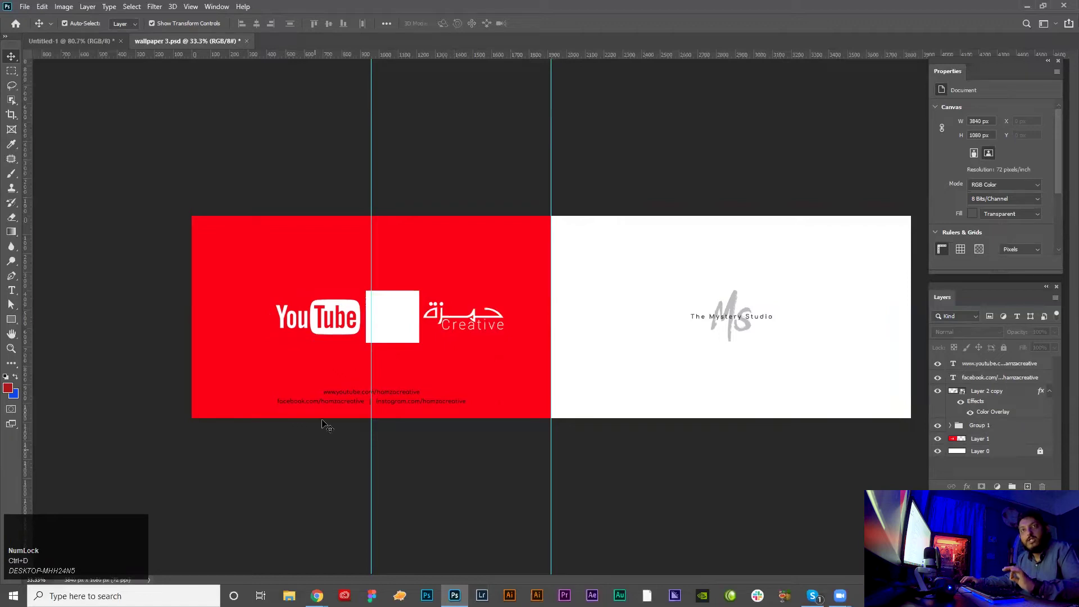
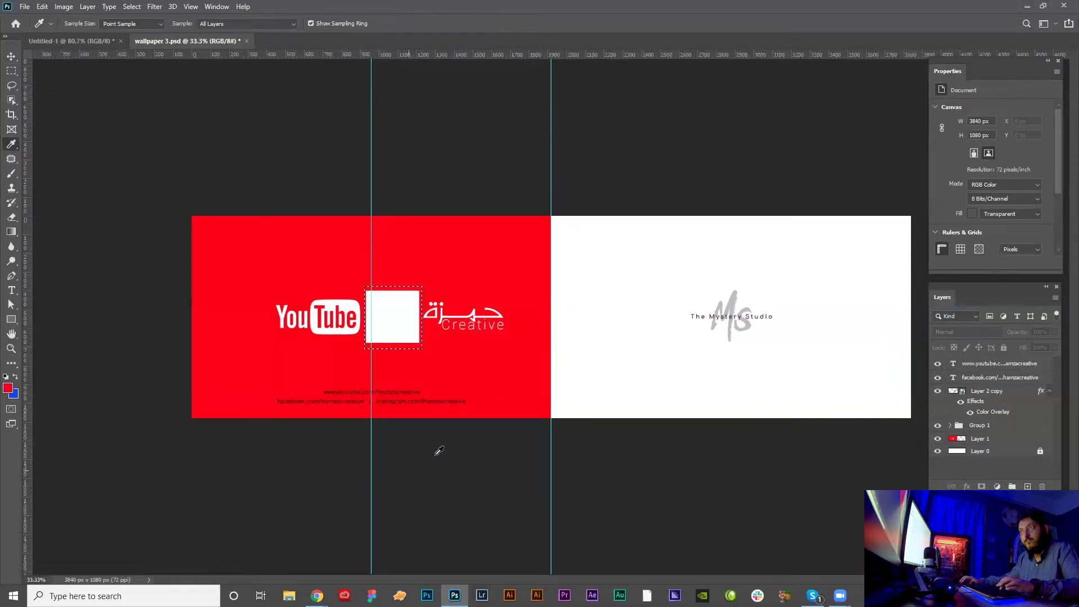
Fill the white square on the red background layer with red and clear the selection
{"action": "key", "text": "v"}
{"action": "left_click", "coordinate": [980, 443]}
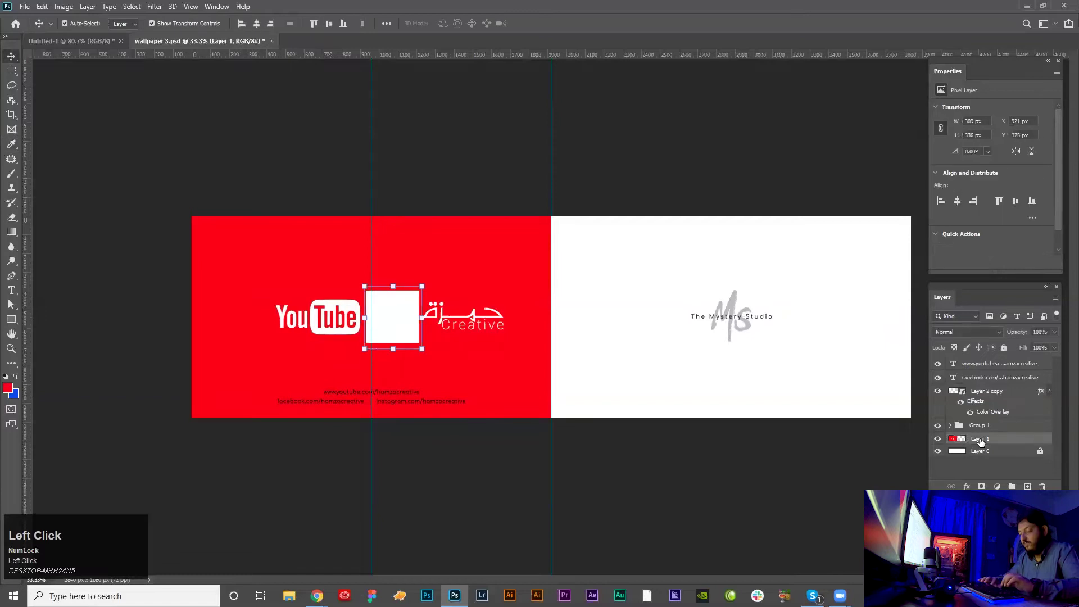
{"action": "key", "text": "alt+Delete"}
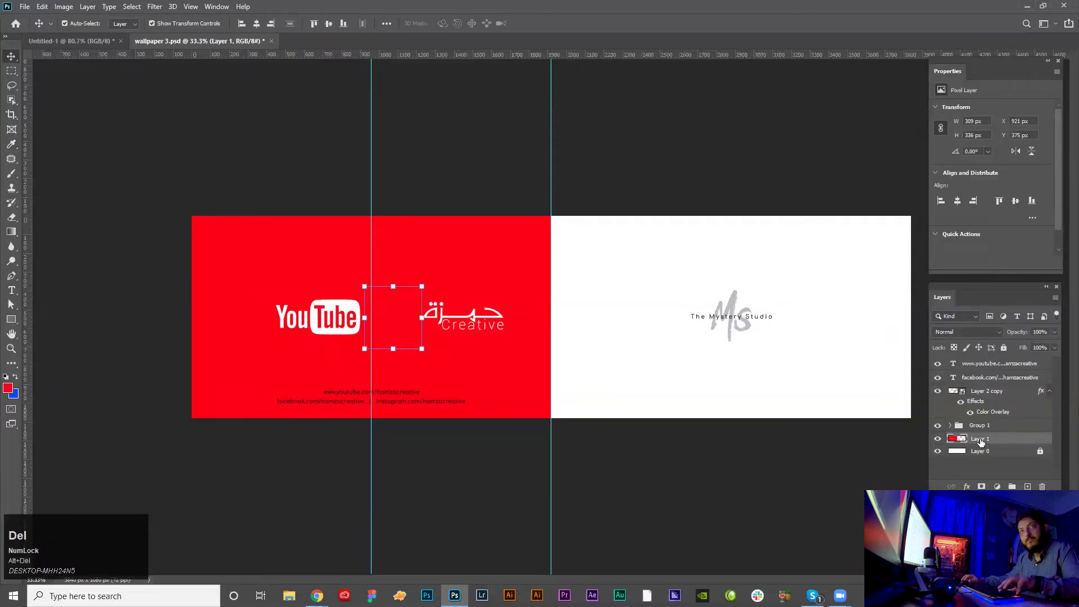
{"action": "key", "text": "ctrl+d"}
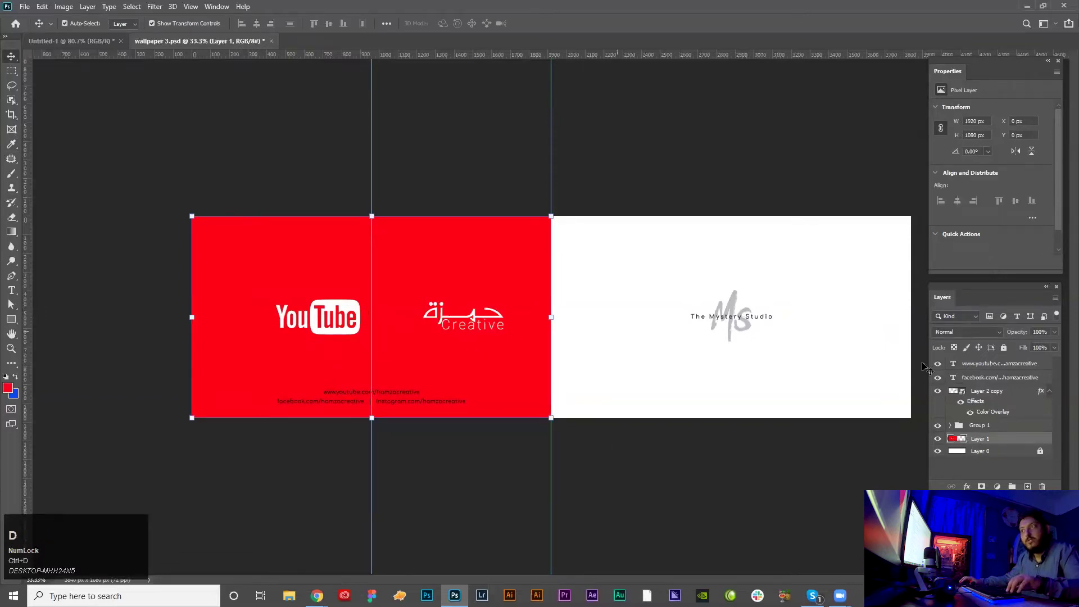
Shift the Arabic Creative logo closer to the YouTube logo
{"action": "left_click", "coordinate": [983, 396]}
{"action": "key", "text": "shift+Left"}
{"action": "key", "text": "shift+Right"}
Reset colours and turn the youtube and facebook/instagram link lines white
{"action": "left_click", "coordinate": [460, 461]}
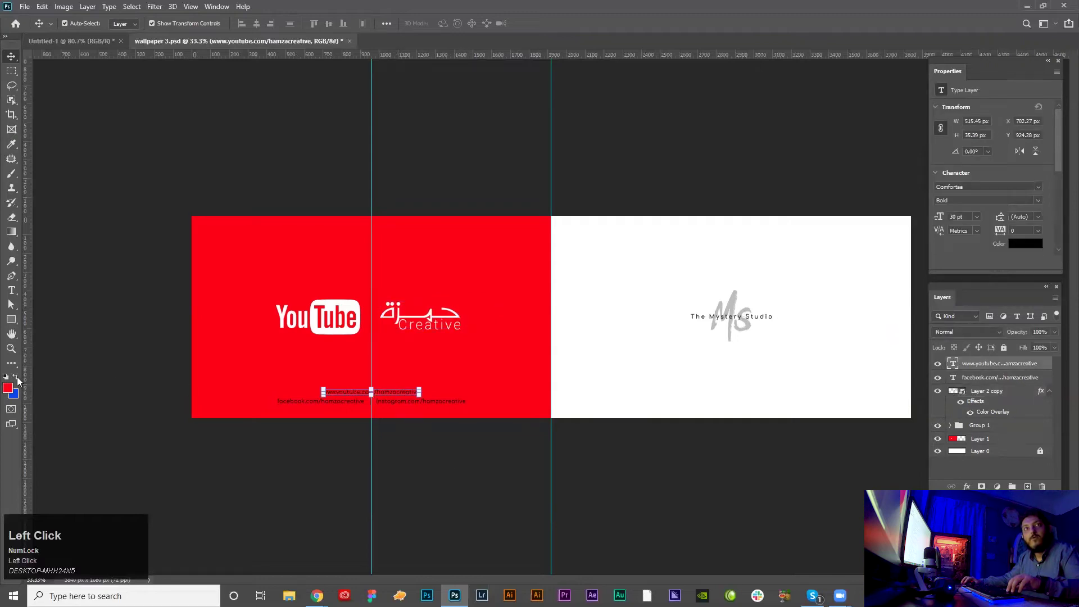
{"action": "left_click", "coordinate": [11, 379]}
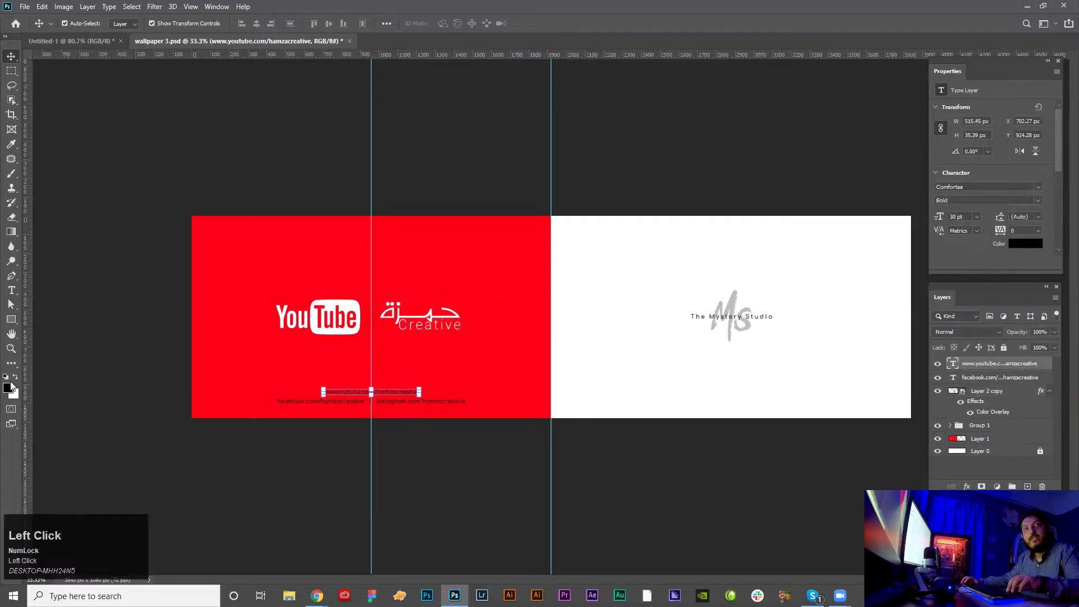
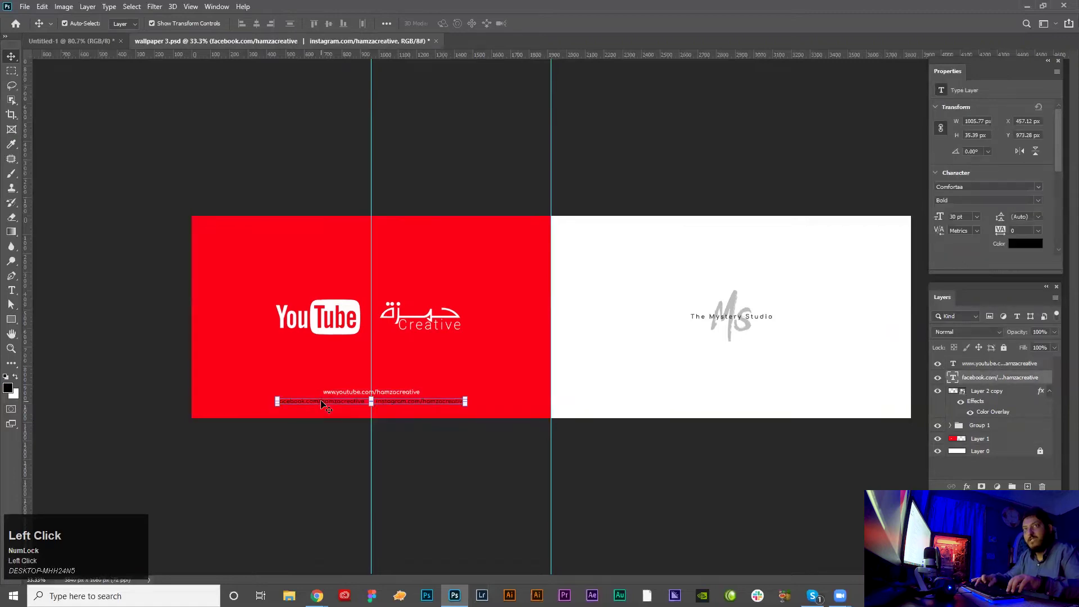
{"action": "key", "text": "ctrl+BackSpace"}
{"action": "left_click", "coordinate": [504, 466]}
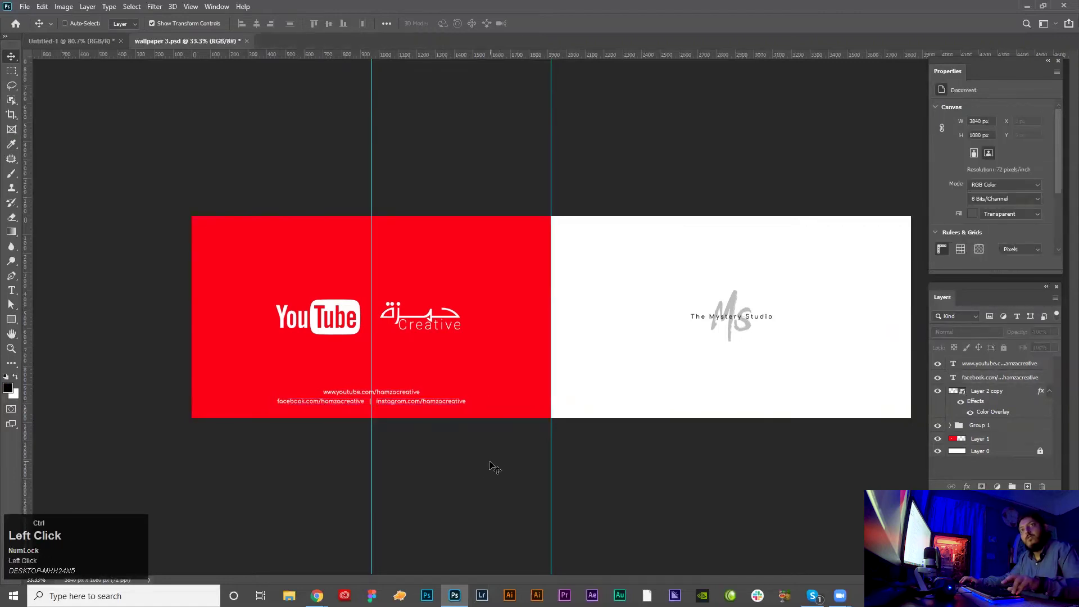
Save a copy of wallpaper 3 as JPEG via Save As, then close the wallpaper 3 document
{"action": "key", "text": "ctrl+shift+s"}
{"action": "key", "text": "Tab"}
{"action": "key", "text": "j"}
{"action": "key", "text": "Return"}
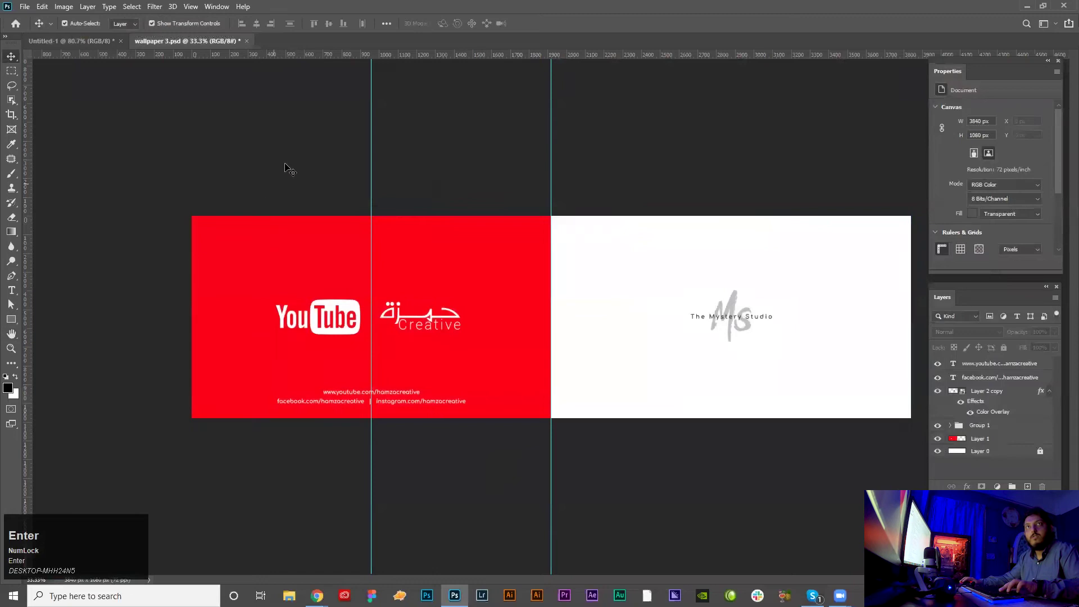
{"action": "left_click", "coordinate": [252, 46]}
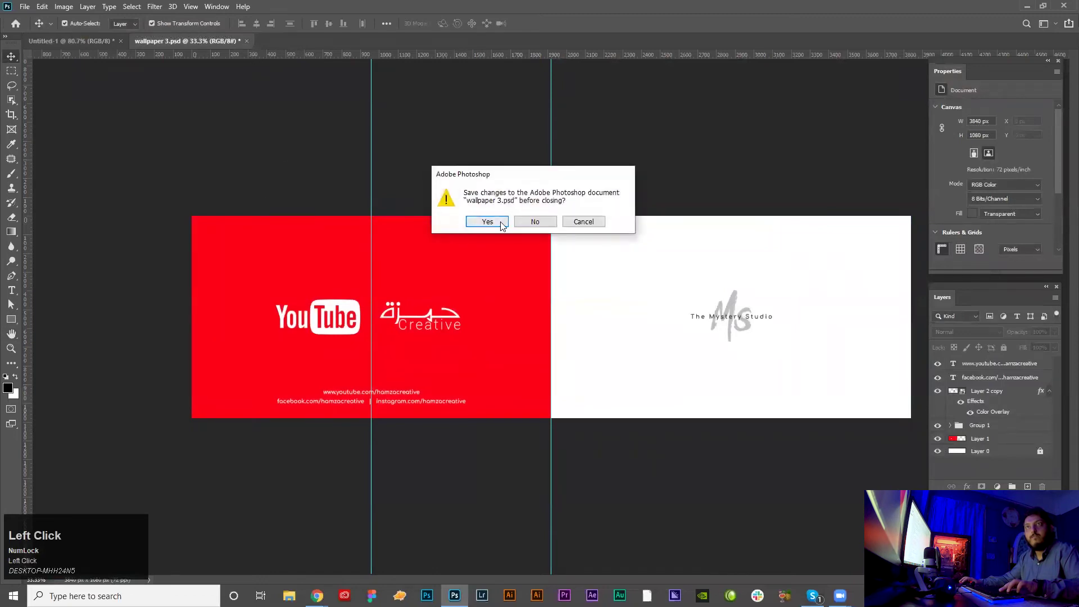
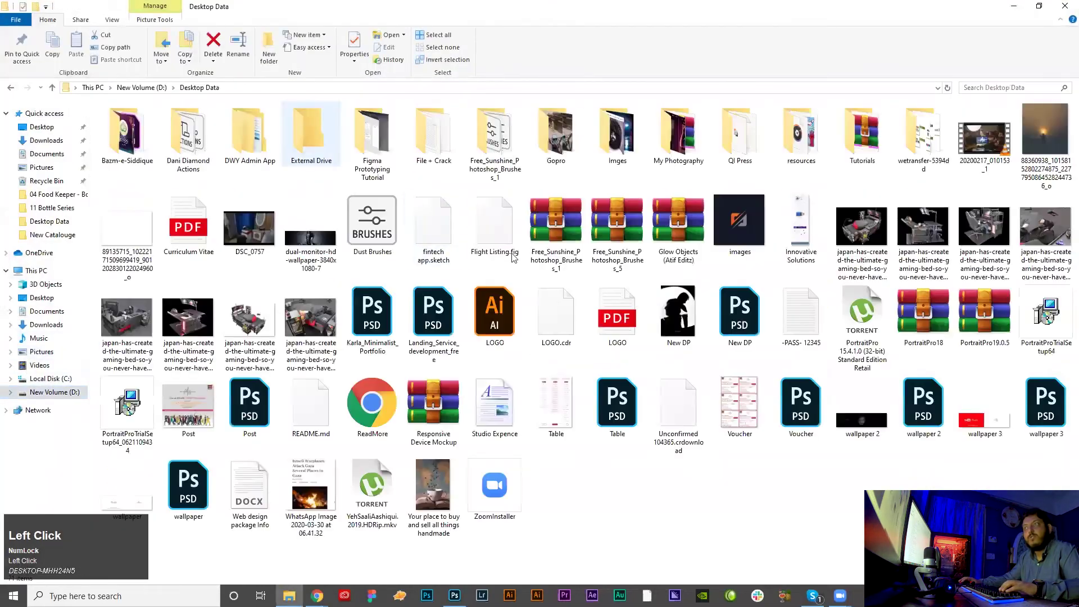
Bring up the options menu for the exported wallpaper 3 image in the Desktop Data folder
{"action": "right_click", "coordinate": [982, 419]}
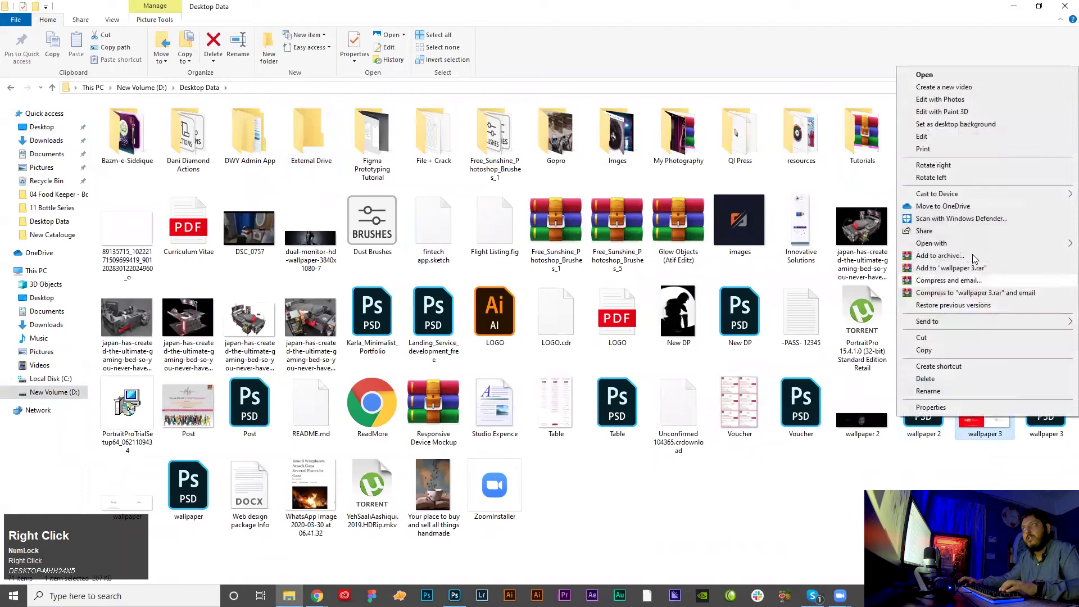
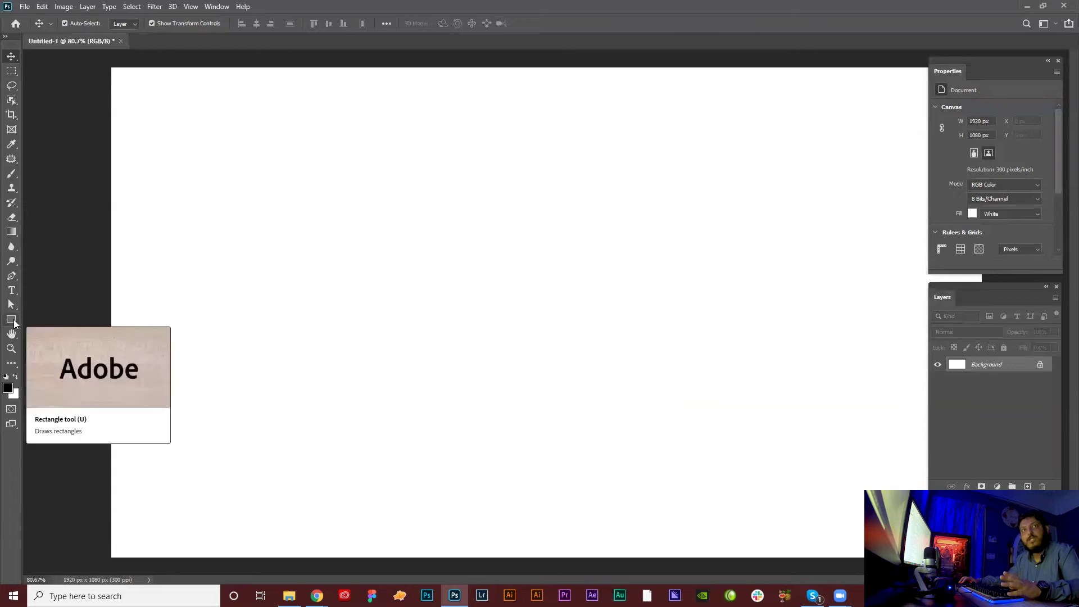
Draw black ellipse, rounded rectangle, polygon and line shapes on the blank 1920×1080 canvas
{"action": "left_click_drag", "start_coordinate": [18, 322], "coordinate": [78, 374]}
{"action": "type", "text": "hp"}
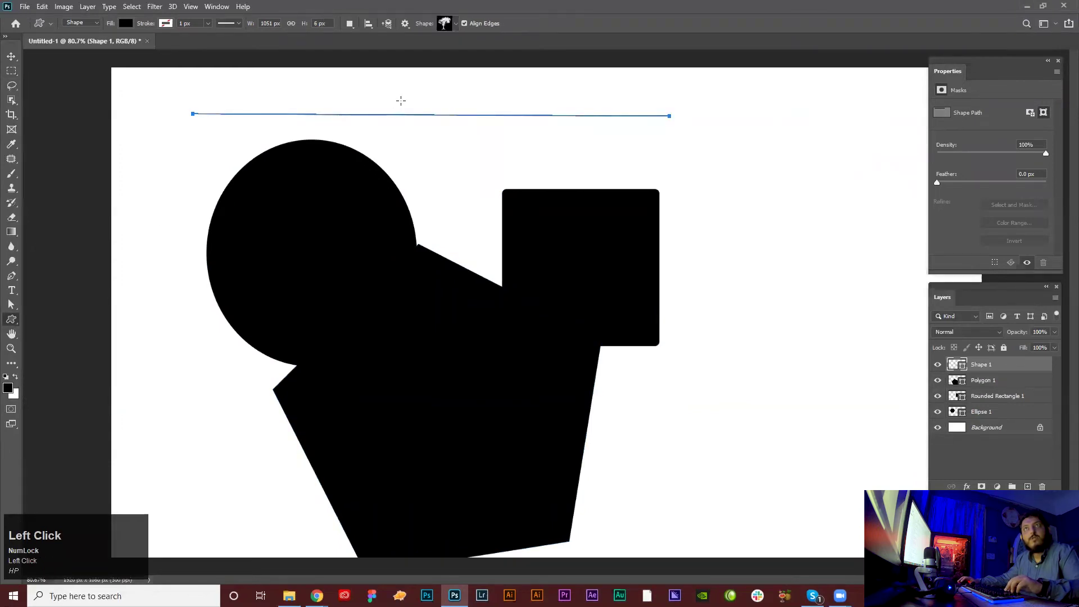
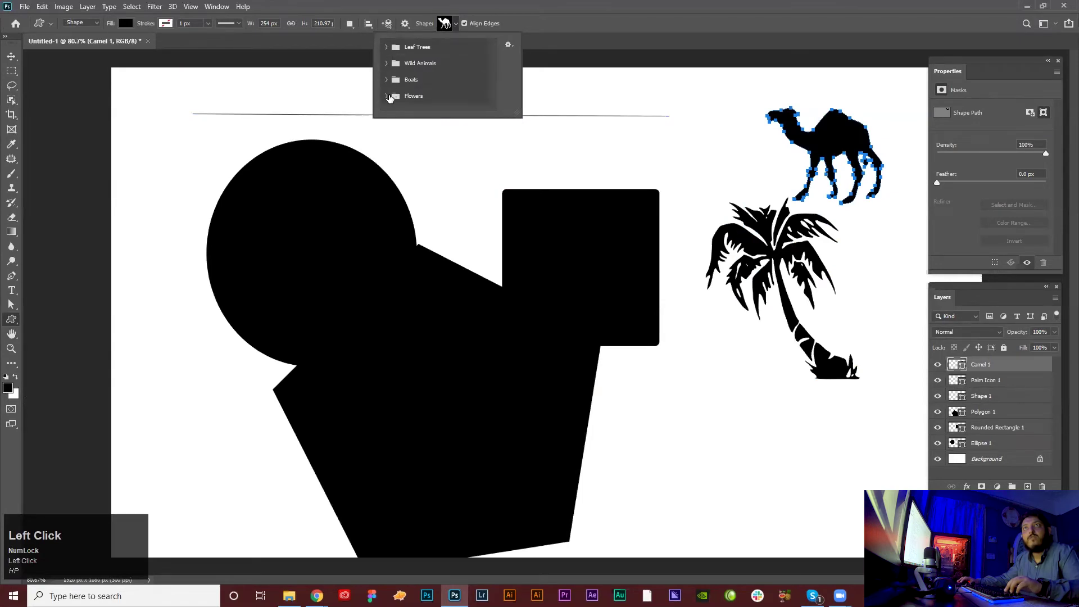
Scroll the custom shape sets to reach the Wild Animals camel silhouette
{"action": "scroll", "scroll_direction": "down", "scroll_amount": 3}
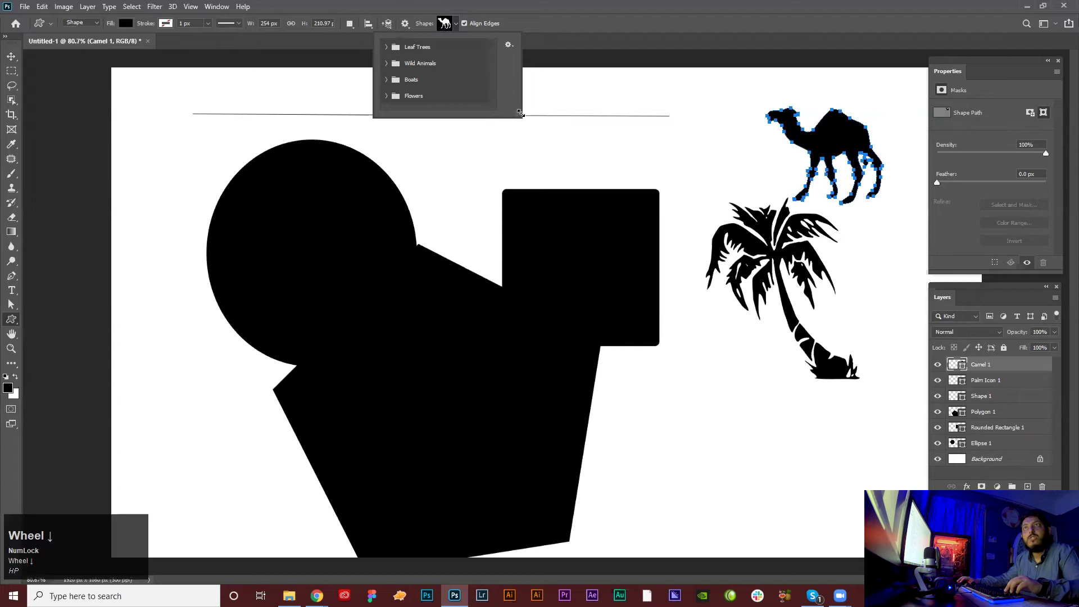
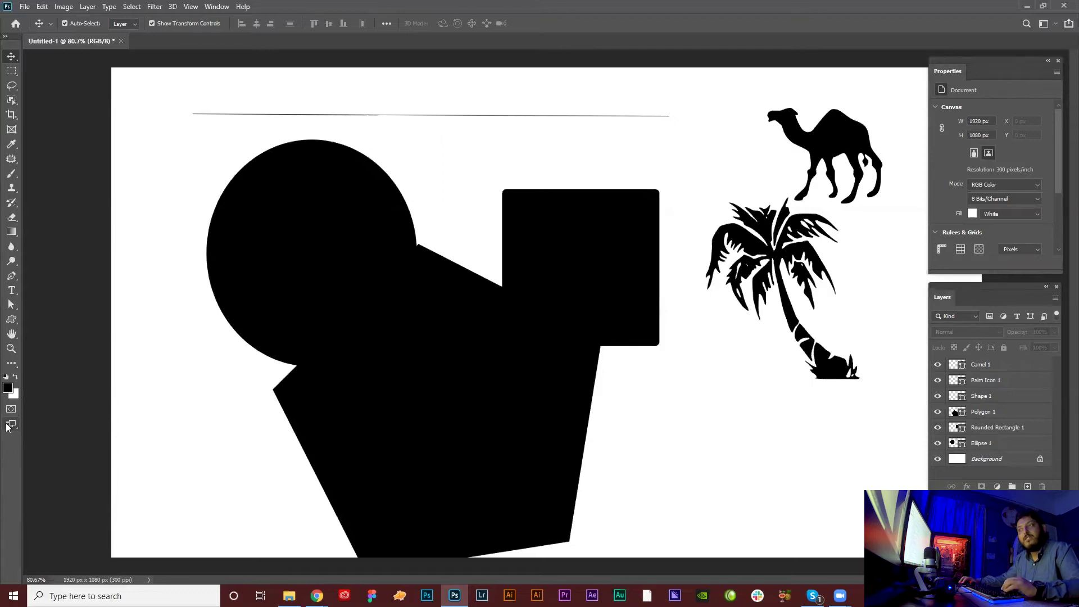
{"action": "left_click", "coordinate": [11, 426]}
{"action": "type", "text": "hp"}
{"action": "type", "text": "hp"}
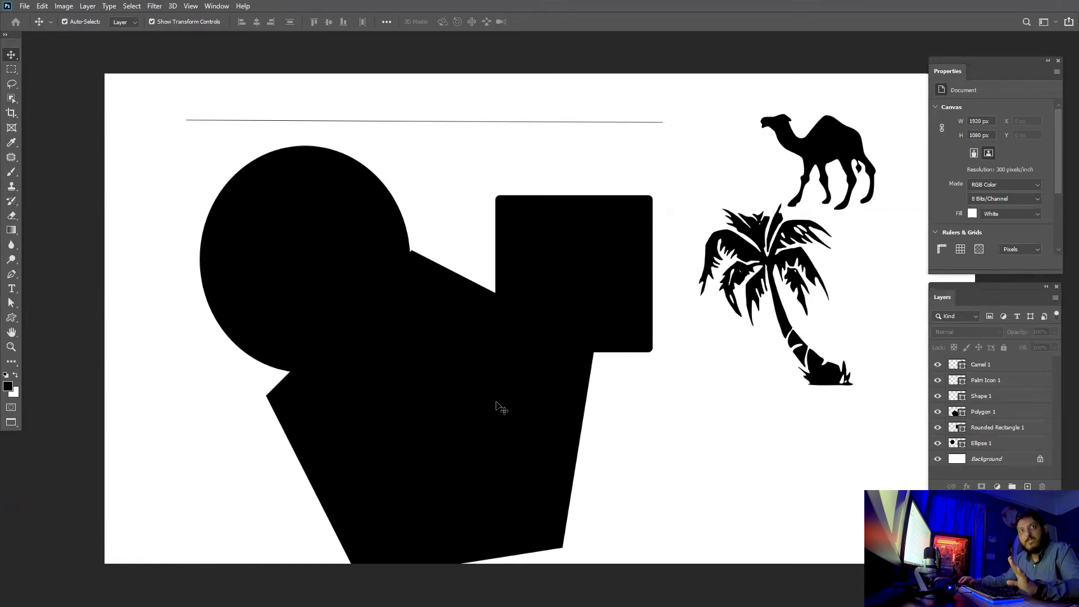
{"action": "left_click", "coordinate": [15, 426]}
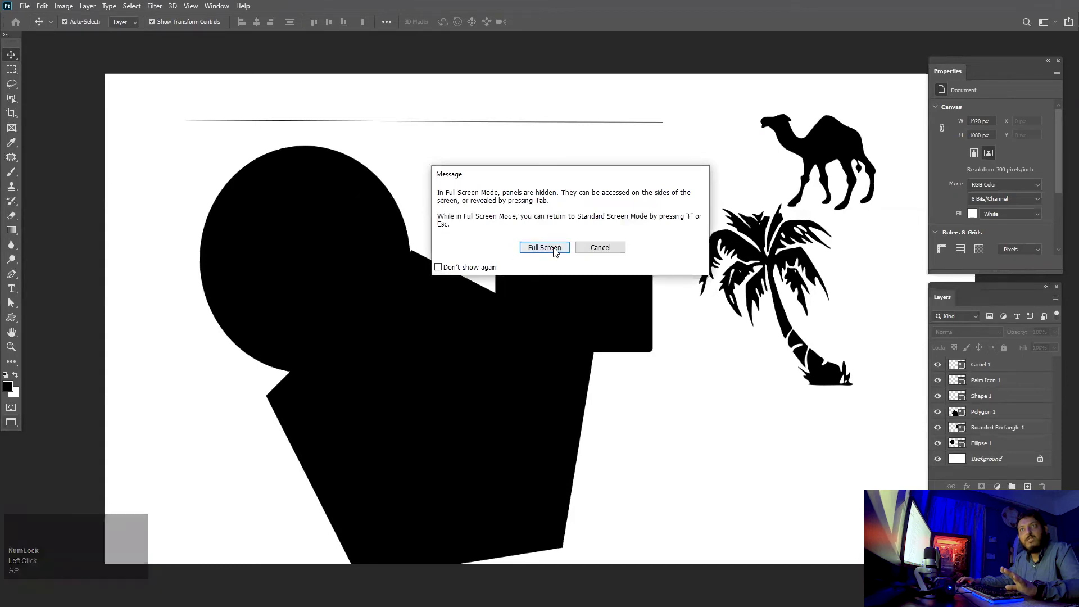
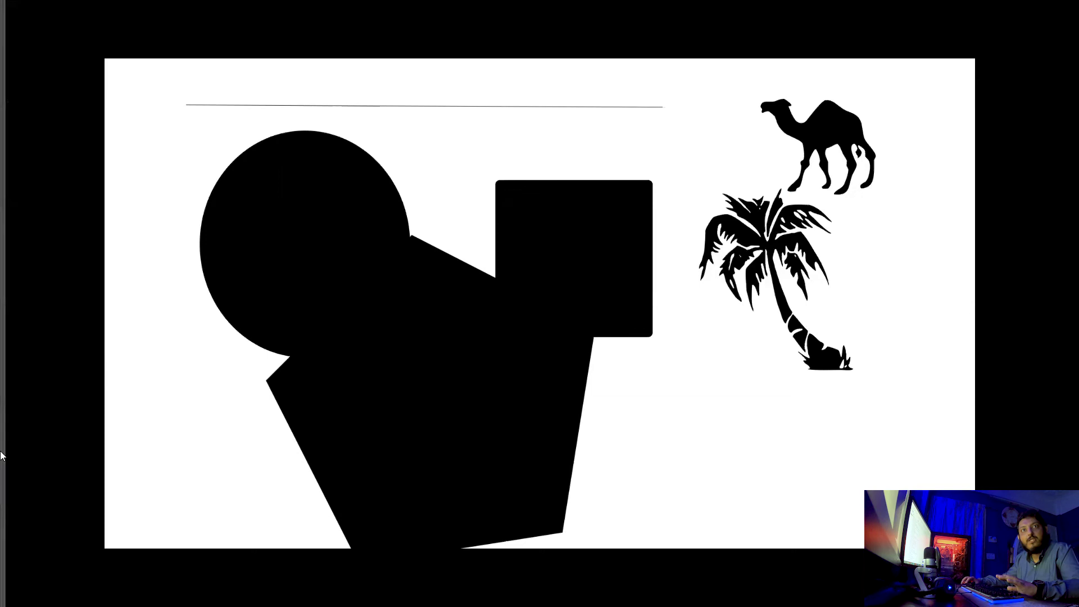
{"action": "left_click", "coordinate": [16, 394]}
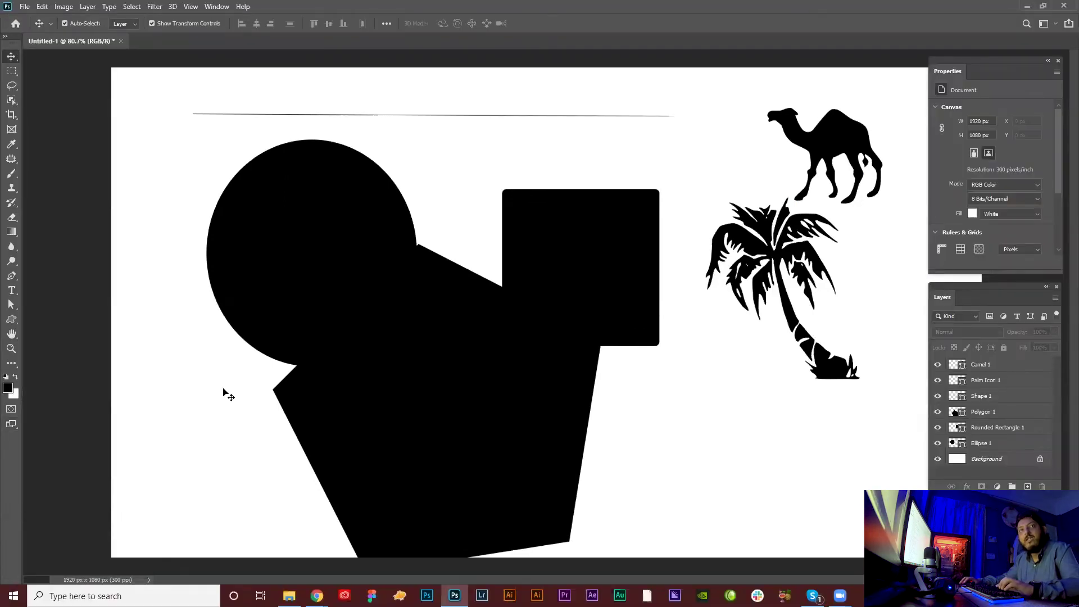
{"action": "key", "text": "f"}
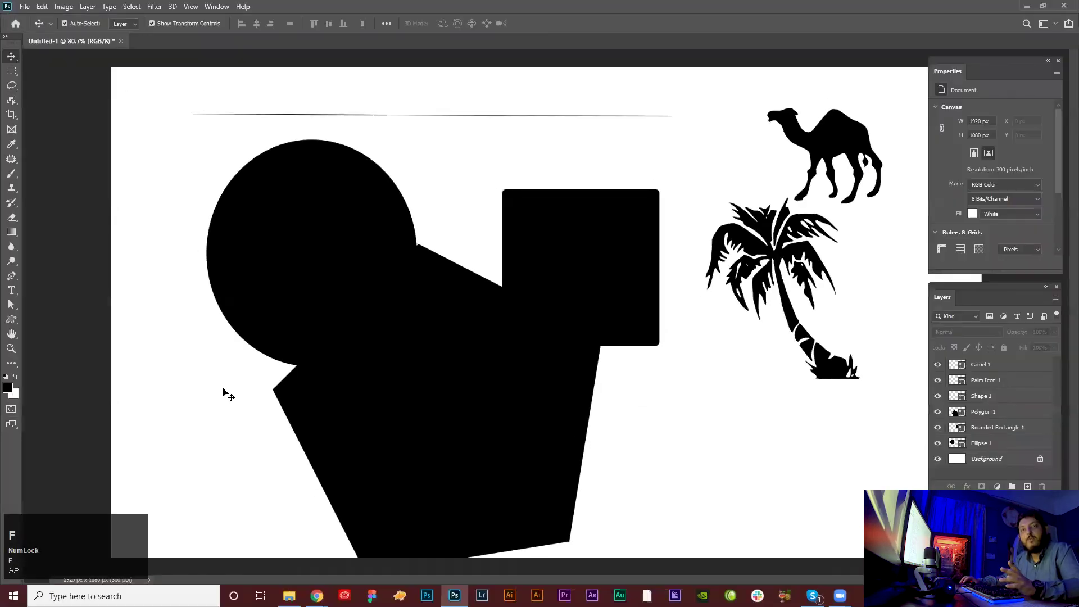
{"action": "type", "text": "hp"}
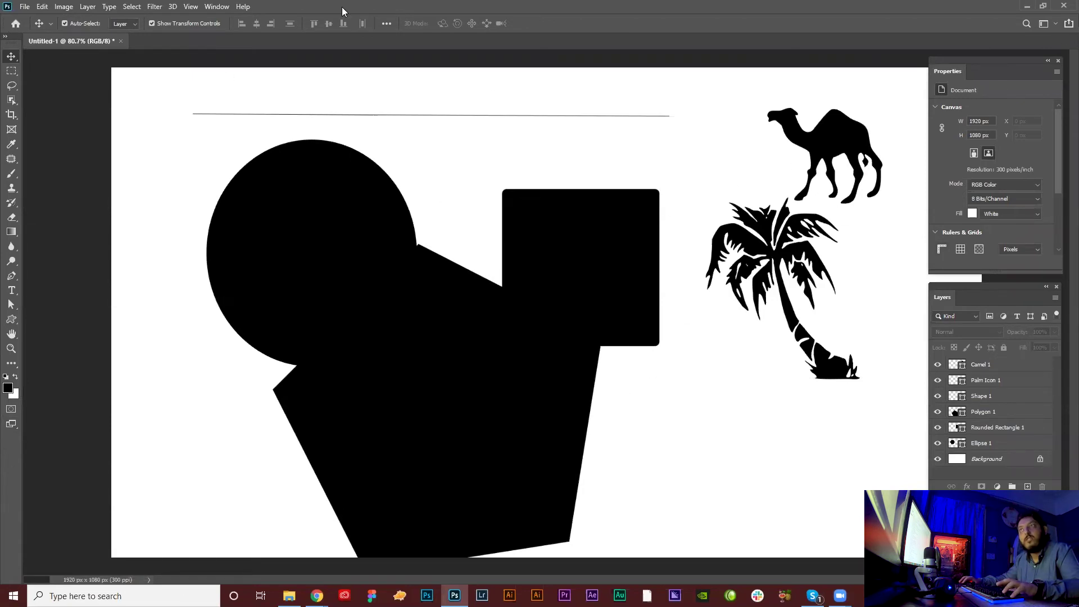
{"action": "type", "text": "hp"}
{"action": "key", "text": "Tab"}
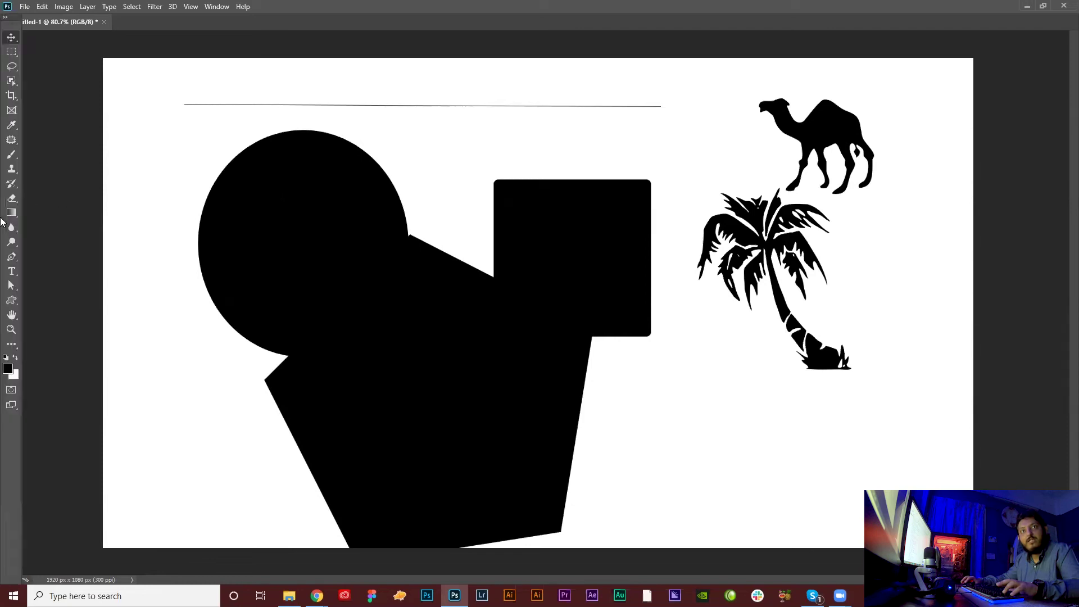
{"action": "type", "text": "hp"}
{"action": "key", "text": "Tab"}
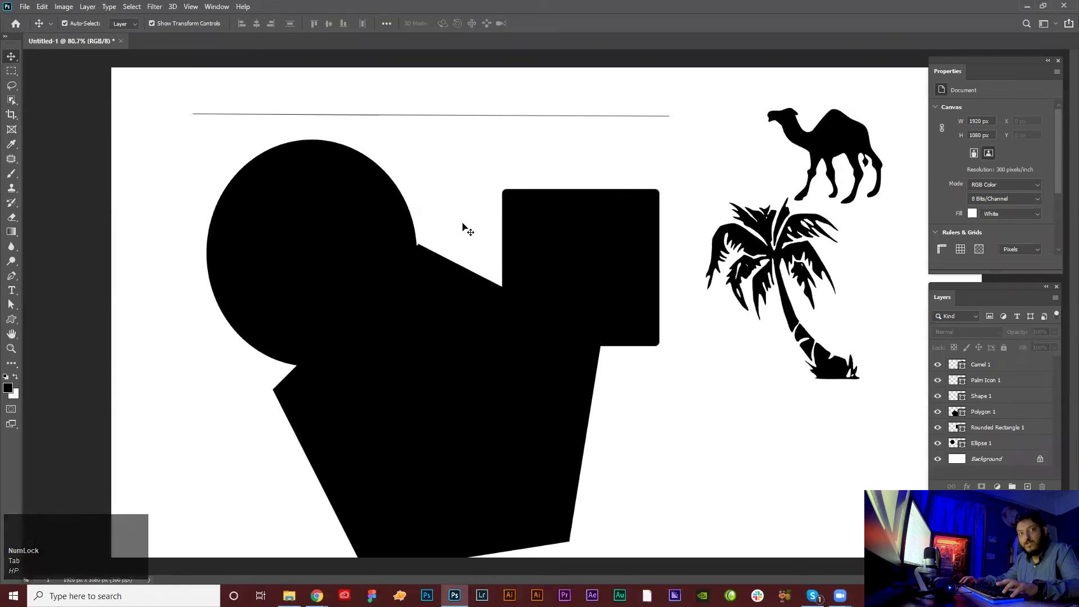